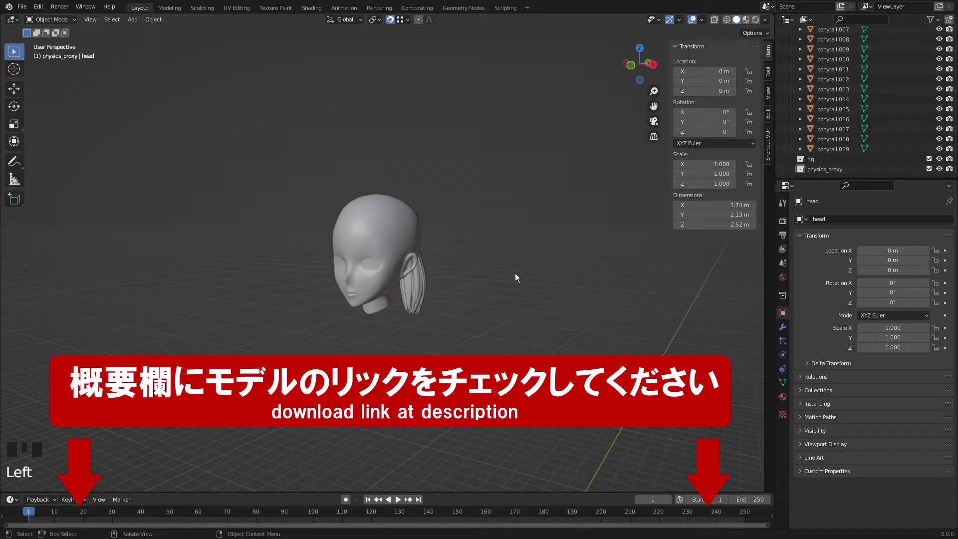
Step: Add a Single Bone armature, enable In Front display, and view the head from the right side
middle_click(519, 283)
key("shift+a")
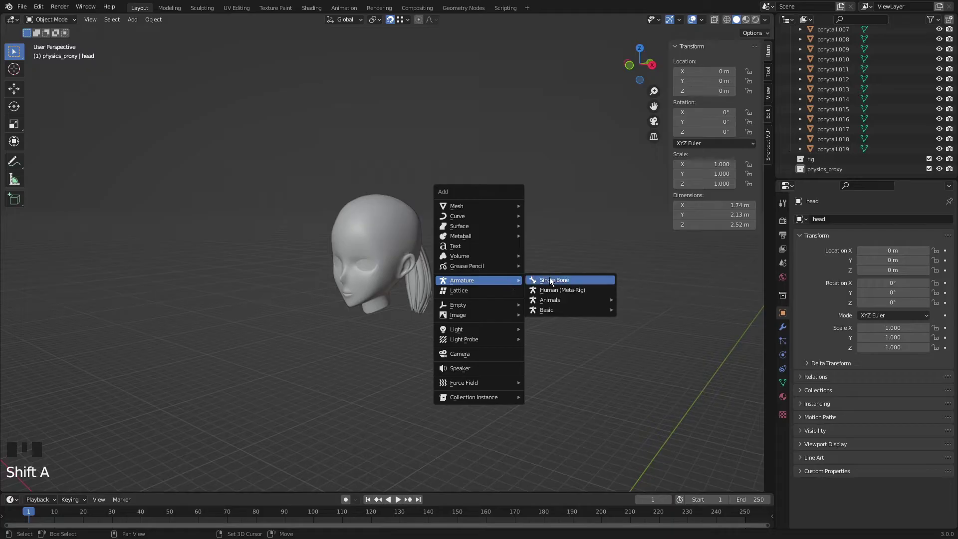
middle_click(484, 272)
left_click(783, 357)
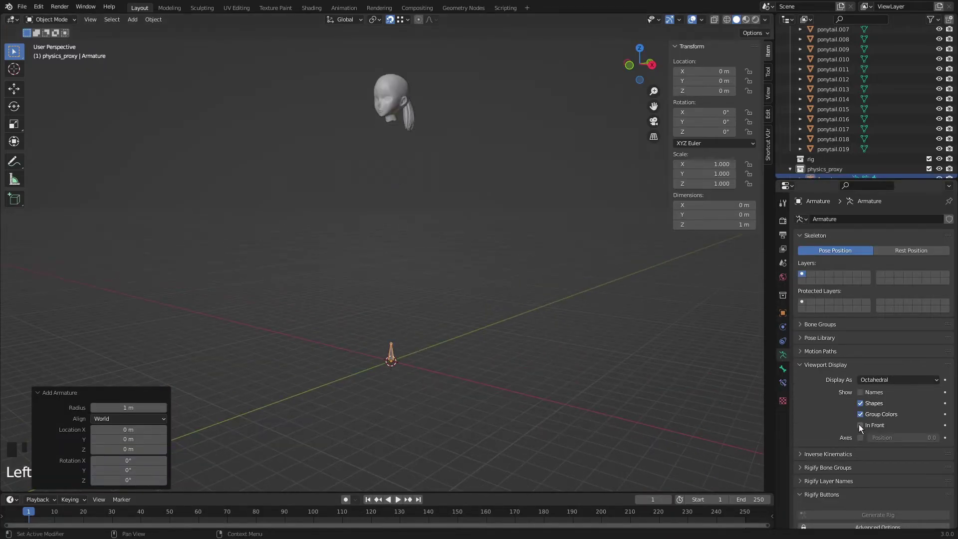
left_click(863, 429)
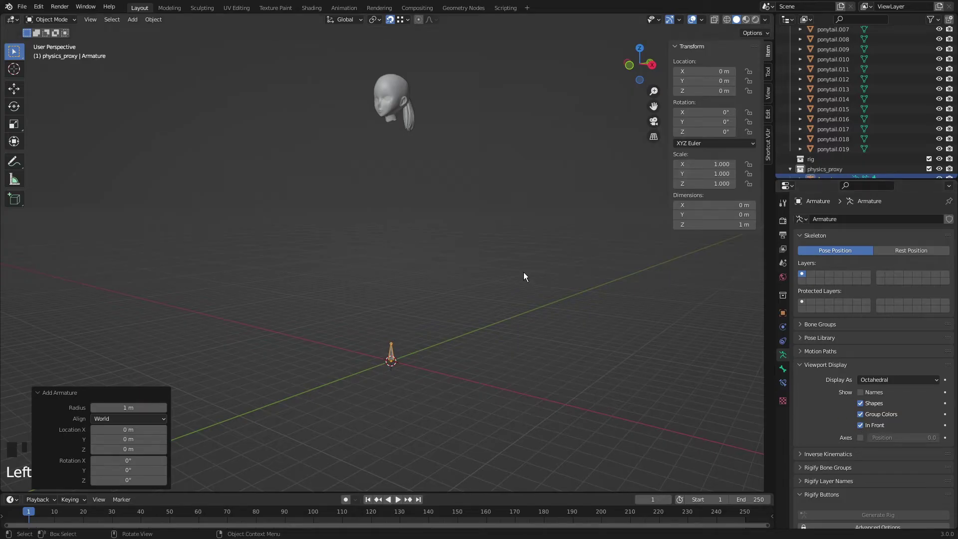
left_click_drag(524, 275, 476, 327)
left_click(476, 327)
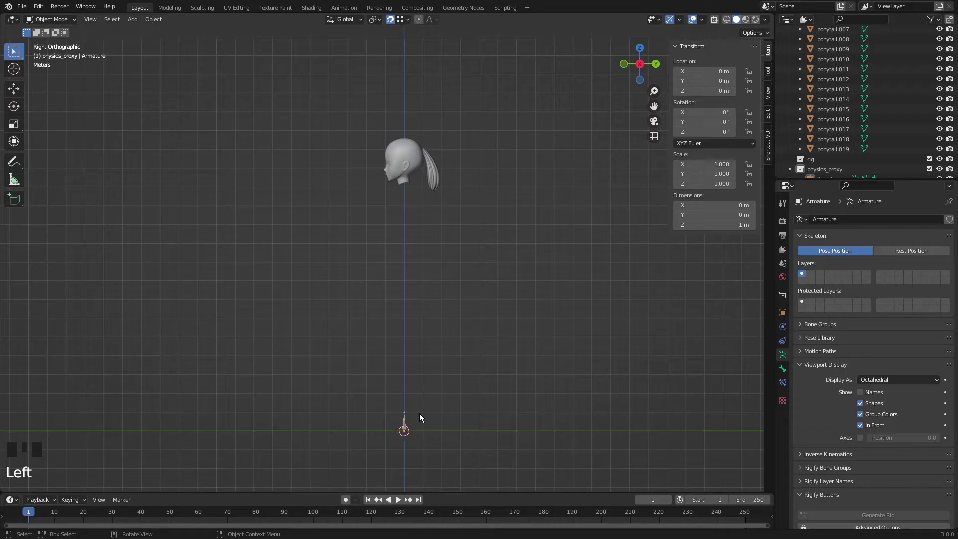
Step: Mark guide points along the ponytail and move the bone's head and tail onto the ponytail root
left_click(409, 423)
key("Tab")
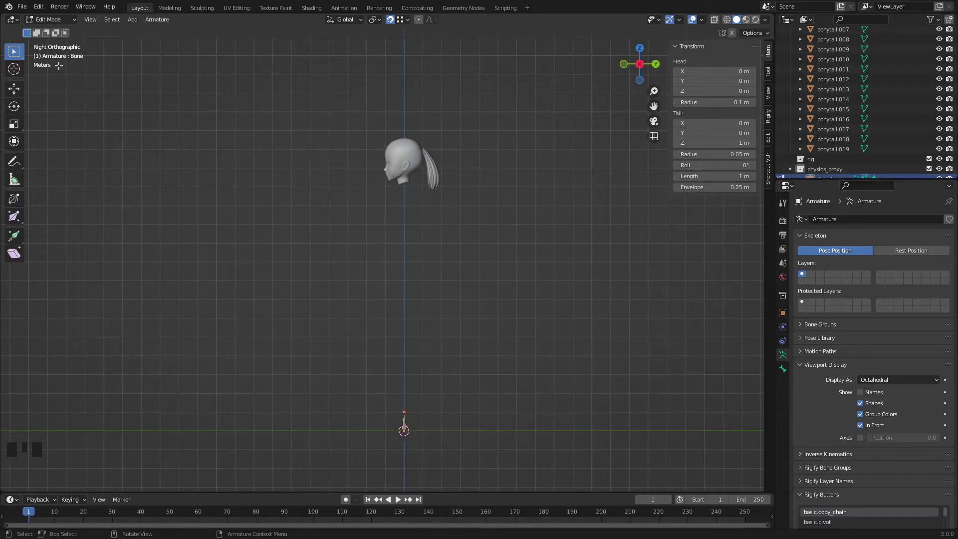
left_click_drag(17, 165, 119, 36)
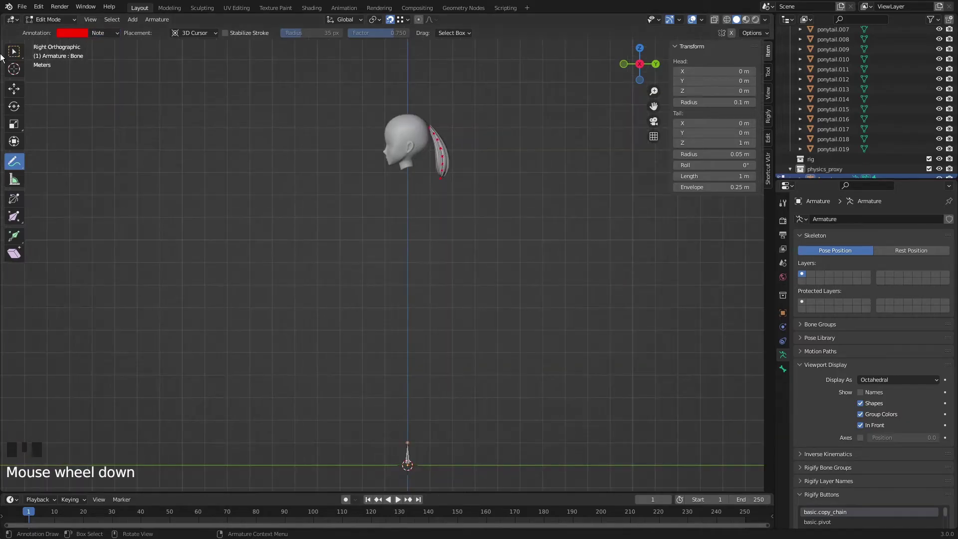
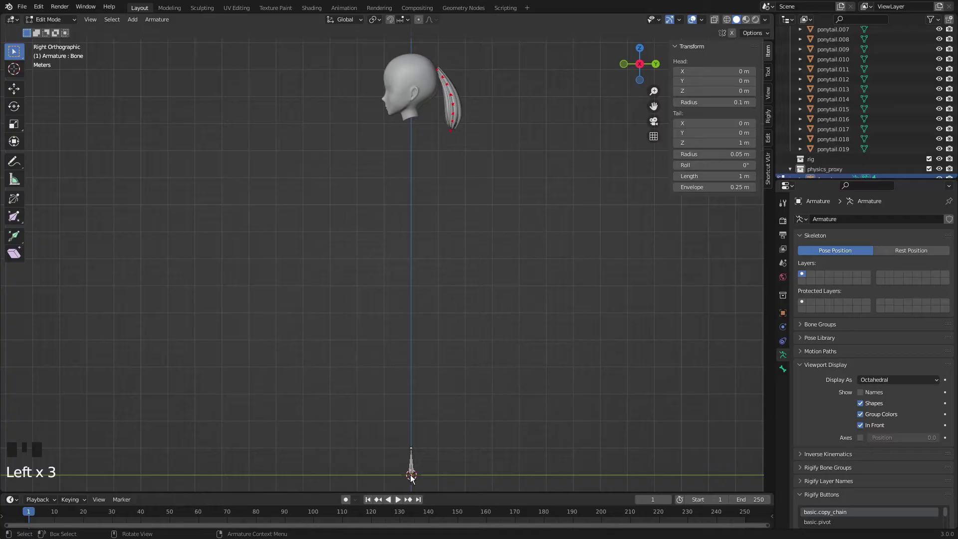
key("g")
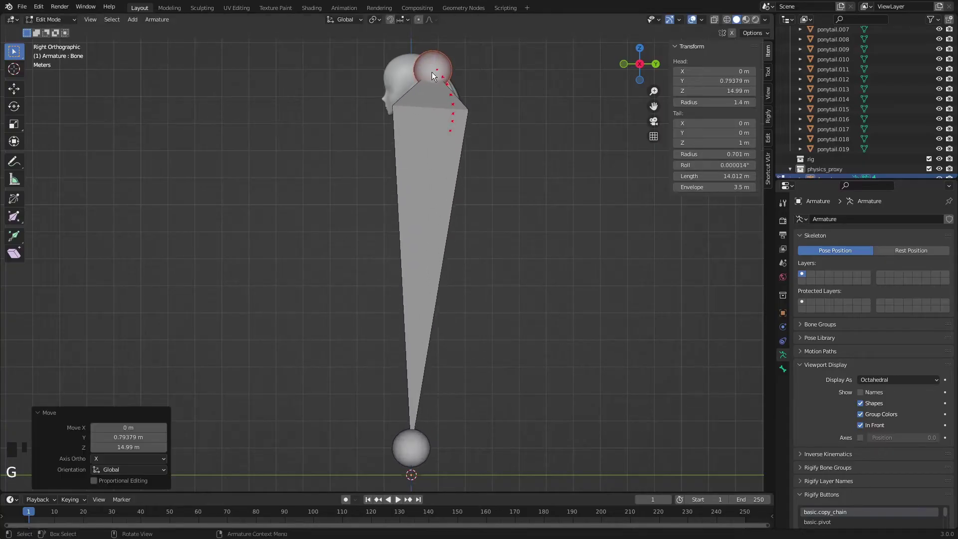
left_click(410, 462)
key("g")
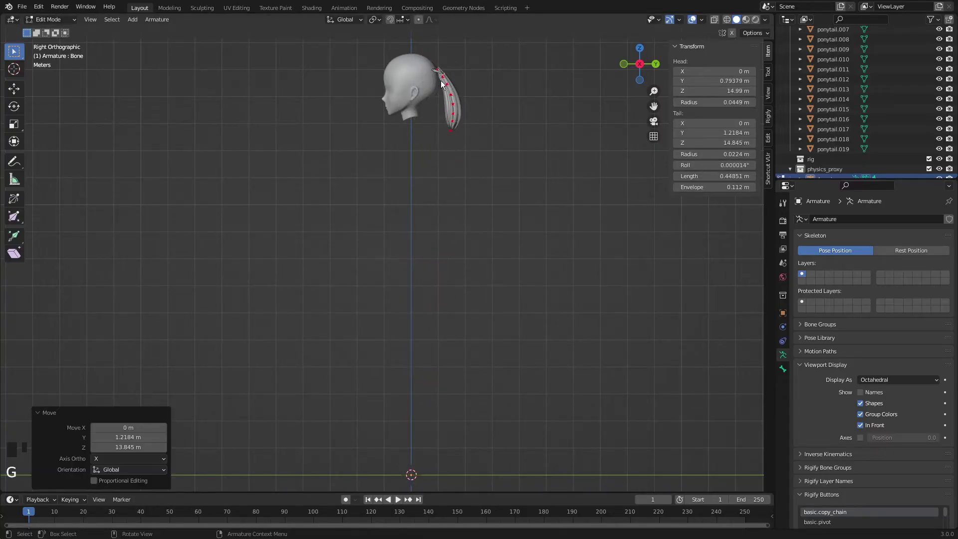
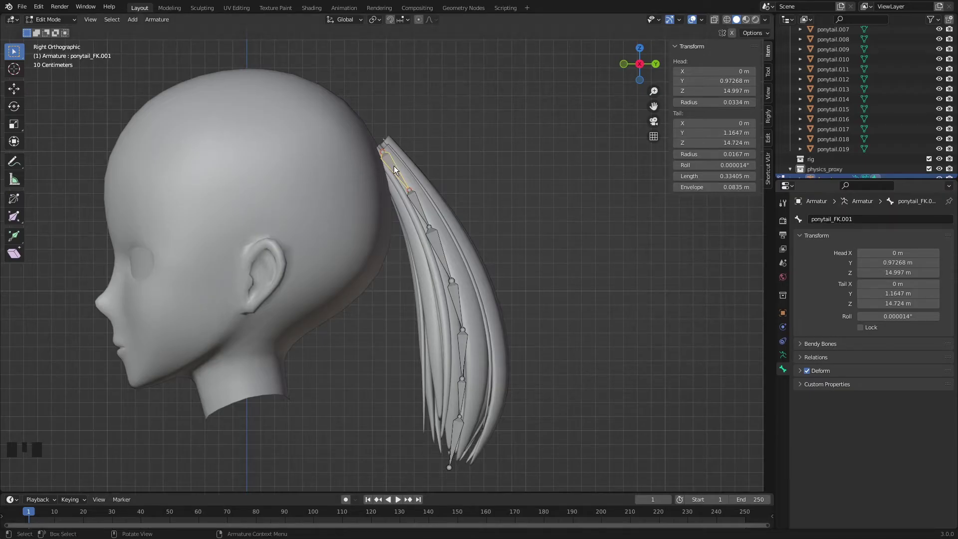
Step: Move the FK chain to bone layer 2, duplicate it, and start moving the copy to another layer
key("l")
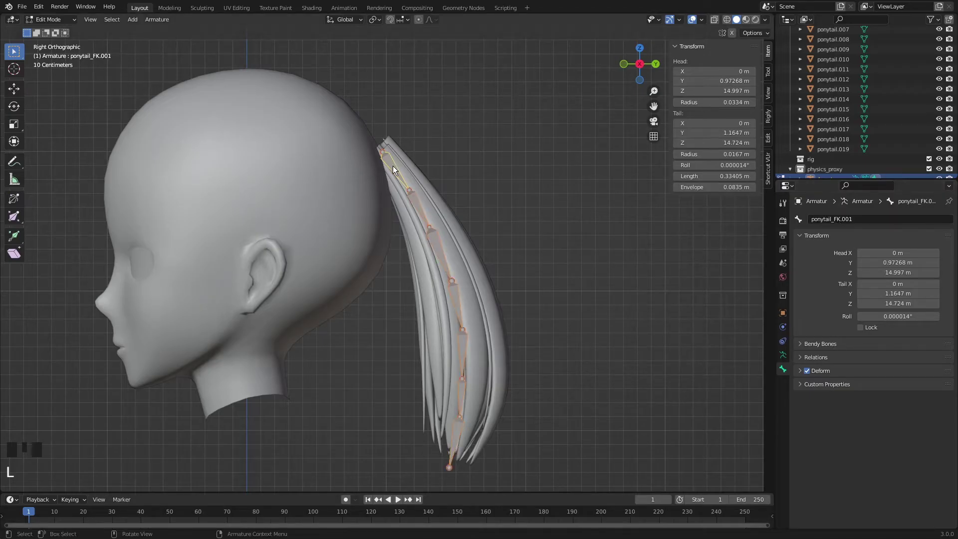
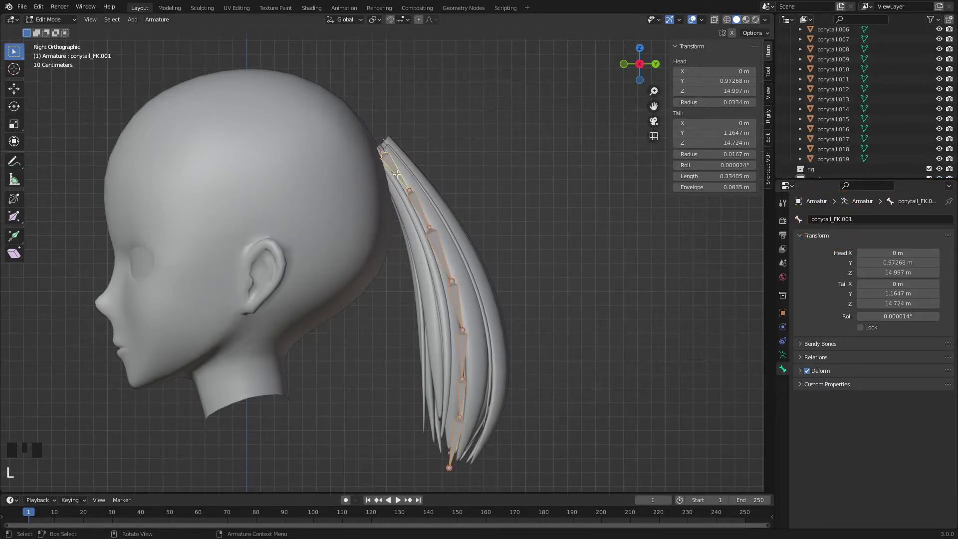
key("m")
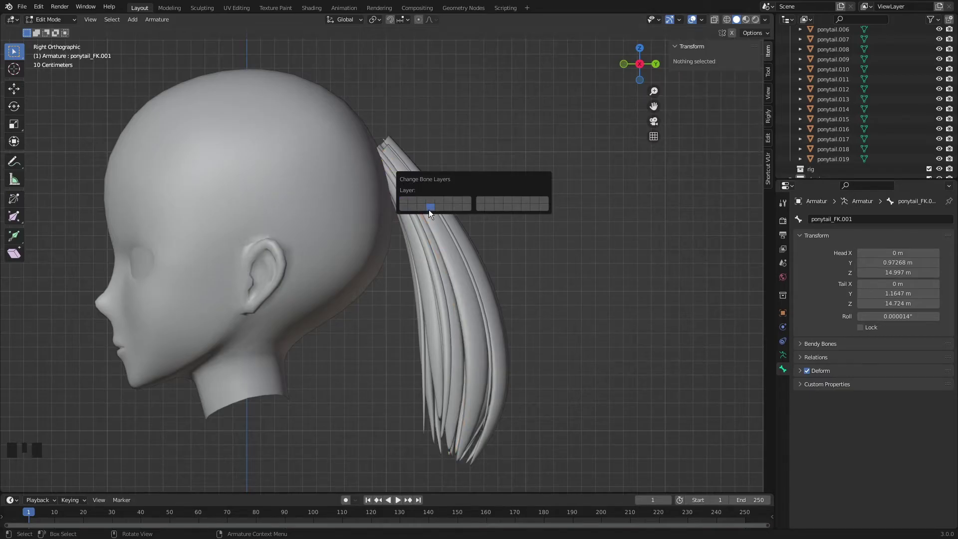
left_click(785, 361)
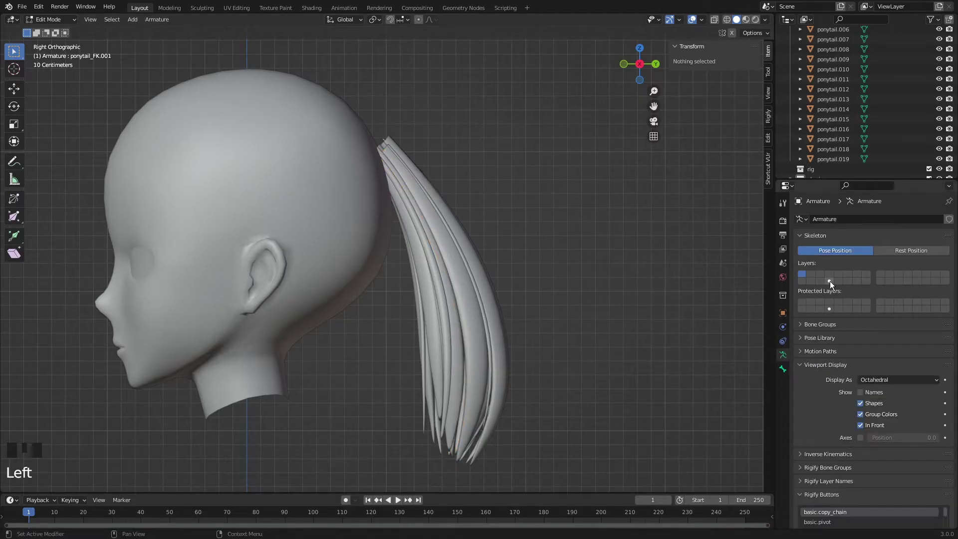
left_click(833, 287)
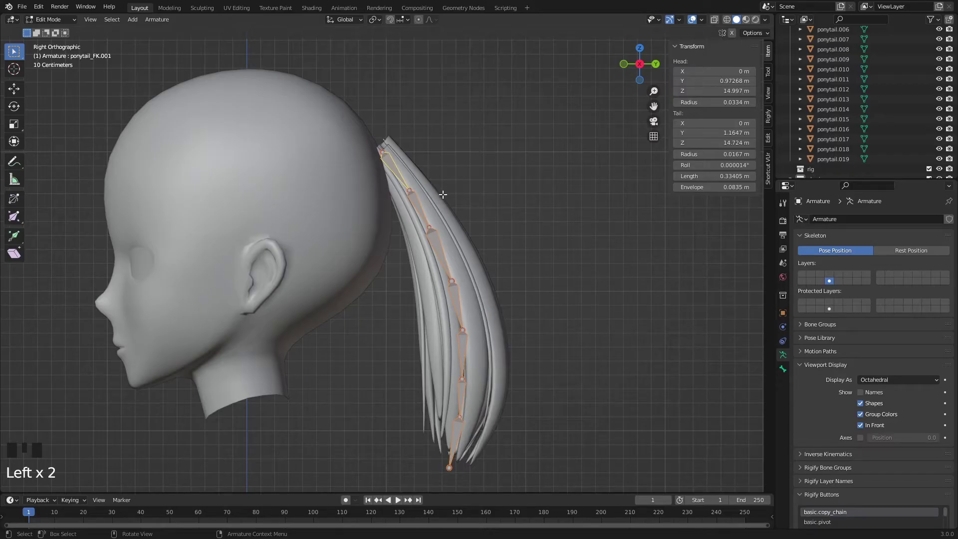
key("shift+d")
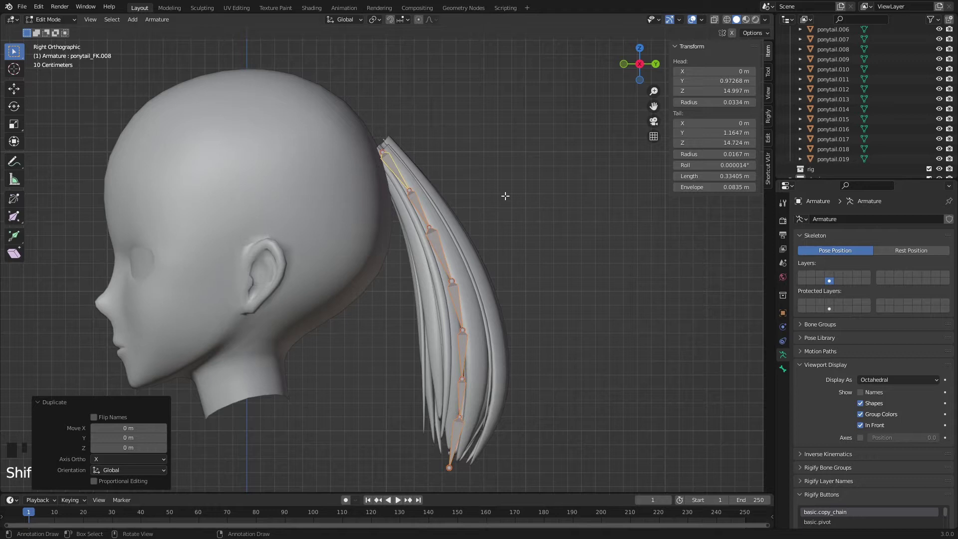
key("m")
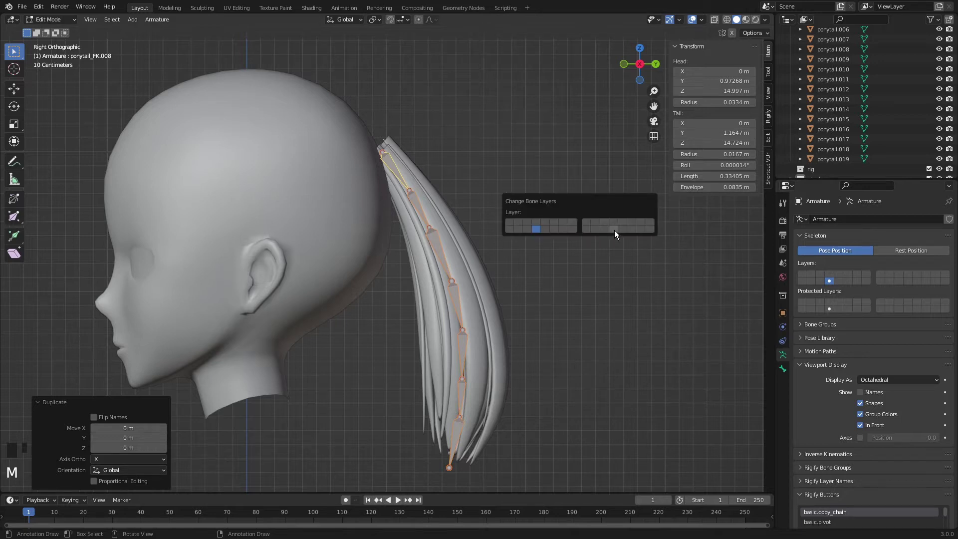
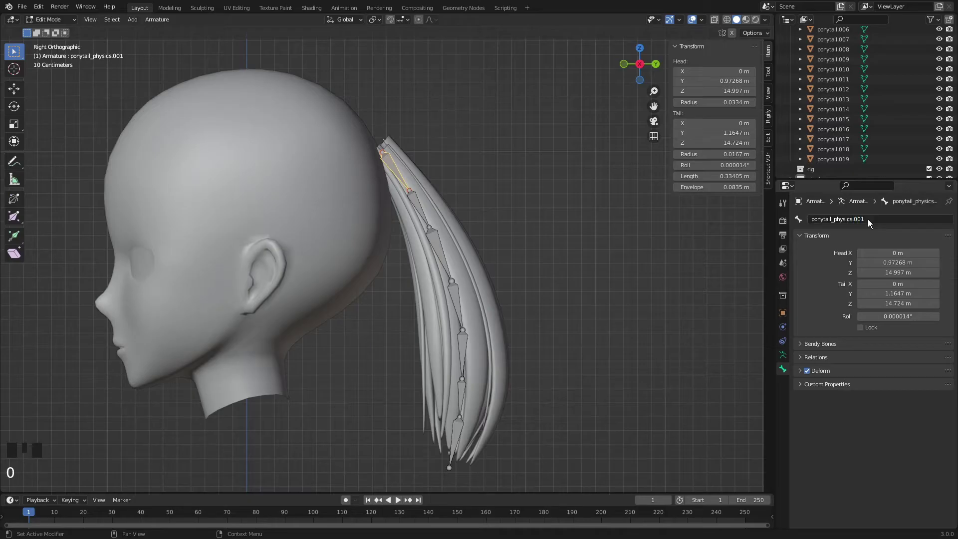
Step: Select the physics chain for renaming to ponytail_physics, return to Object Mode, collapse the outliner list
key("l")
left_click_drag(842, 220, 786, 369)
left_click(786, 368)
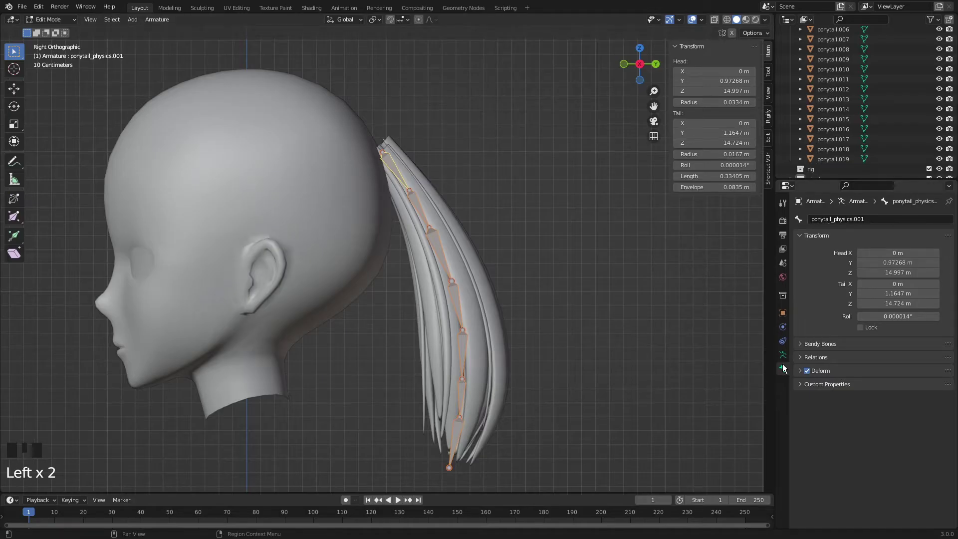
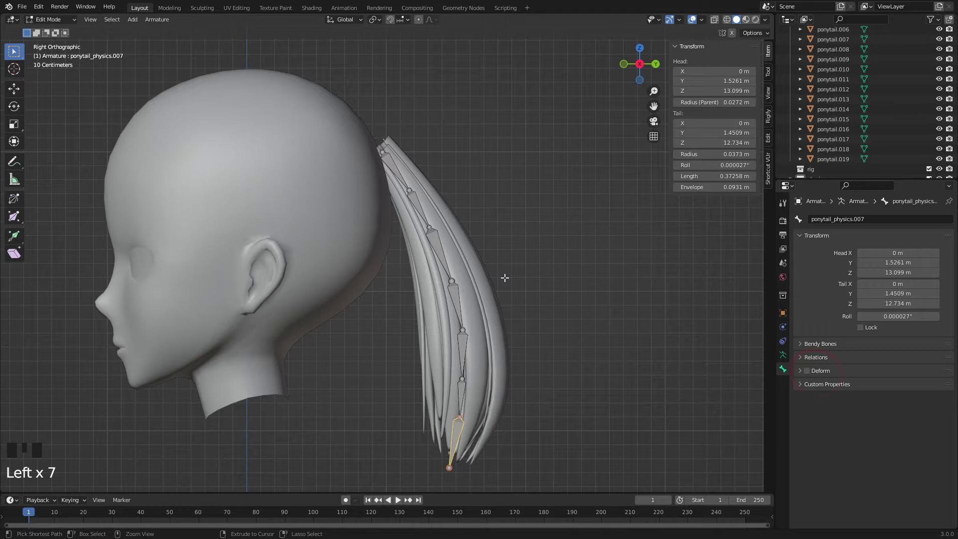
key("ctrl+Tab")
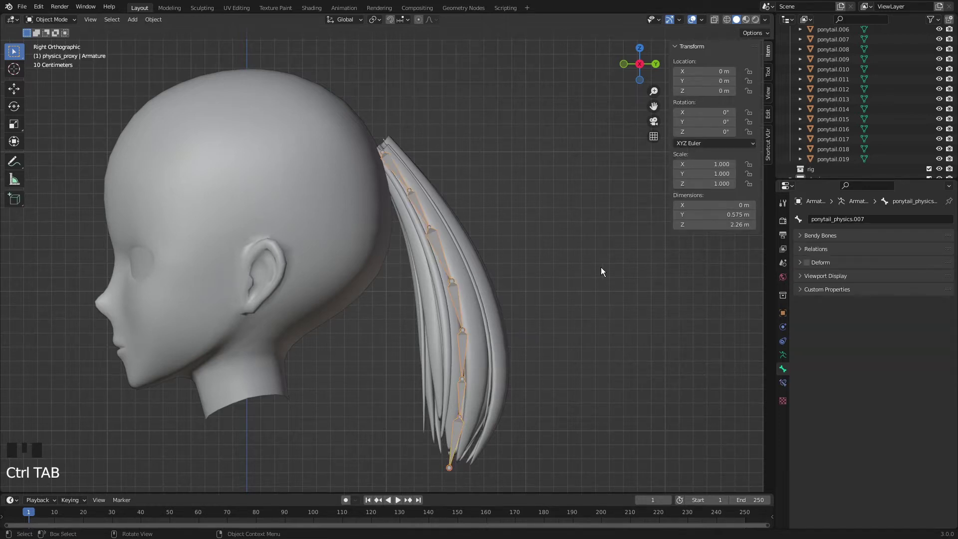
left_click(574, 223)
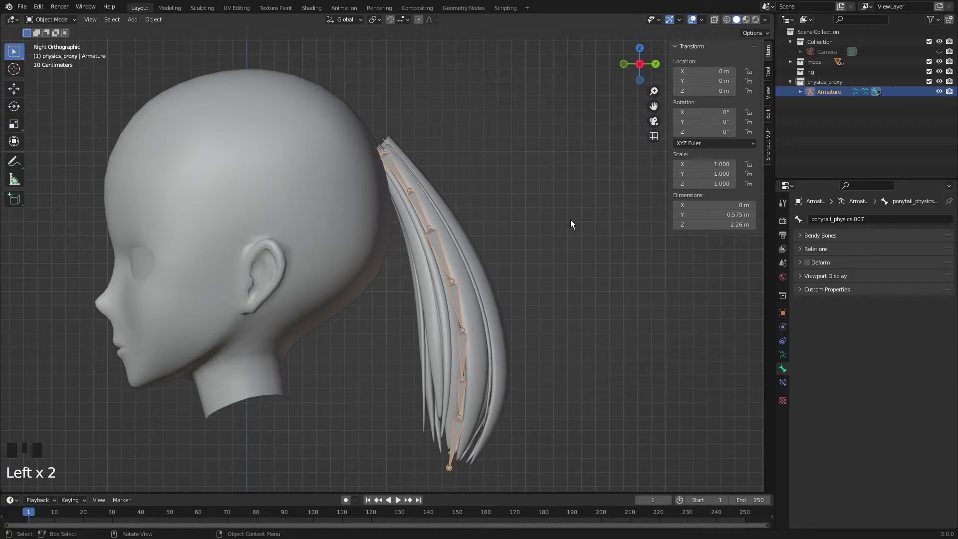
Step: Isolate the chain in local view and add a plane named ponytail_phyObj, ready for mesh editing
key("/")
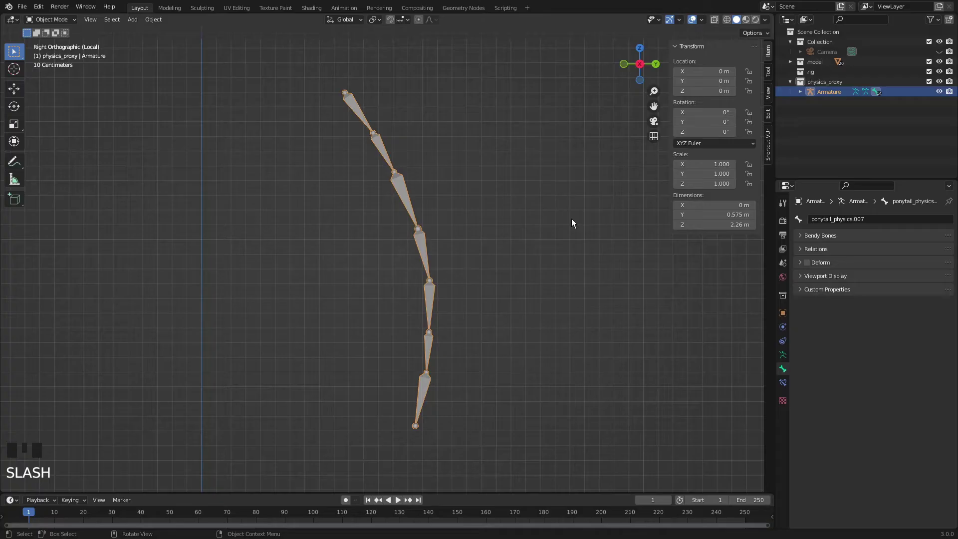
left_click_drag(580, 222, 578, 243)
scroll("down", 3)
left_click_drag(549, 291, 541, 320)
key("shift+a")
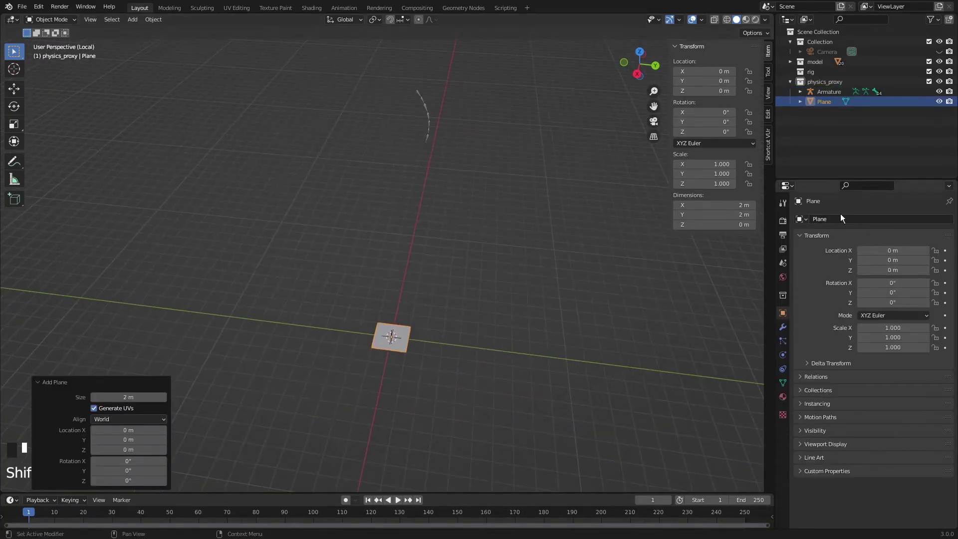
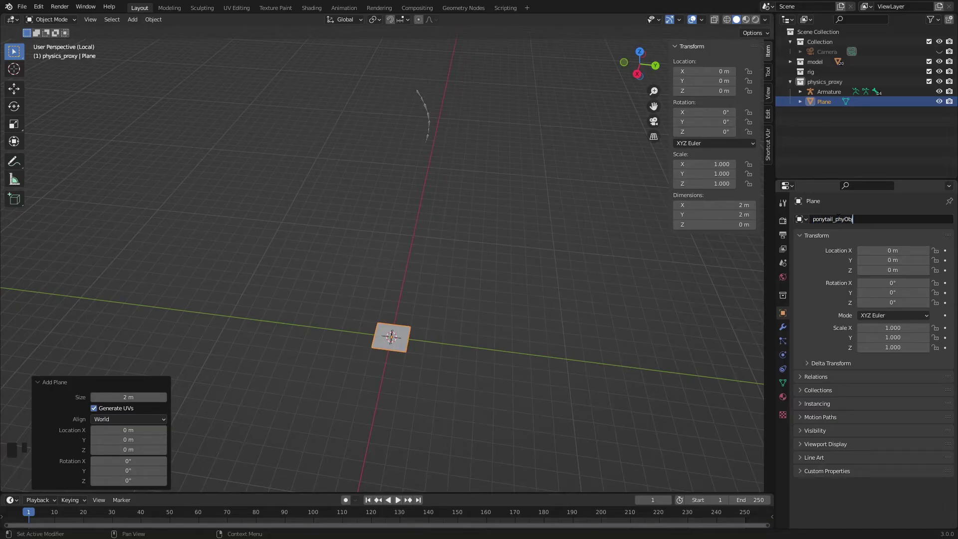
left_click_drag(425, 319, 434, 321)
key("Tab")
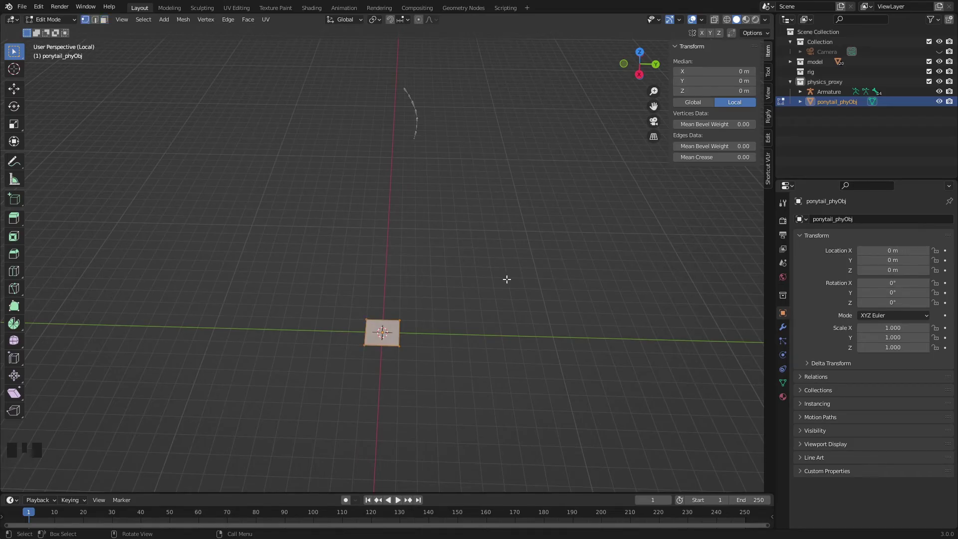
Step: Merge the plane to one vertex and extrude vertices along each bone joint to the tip
key("m")
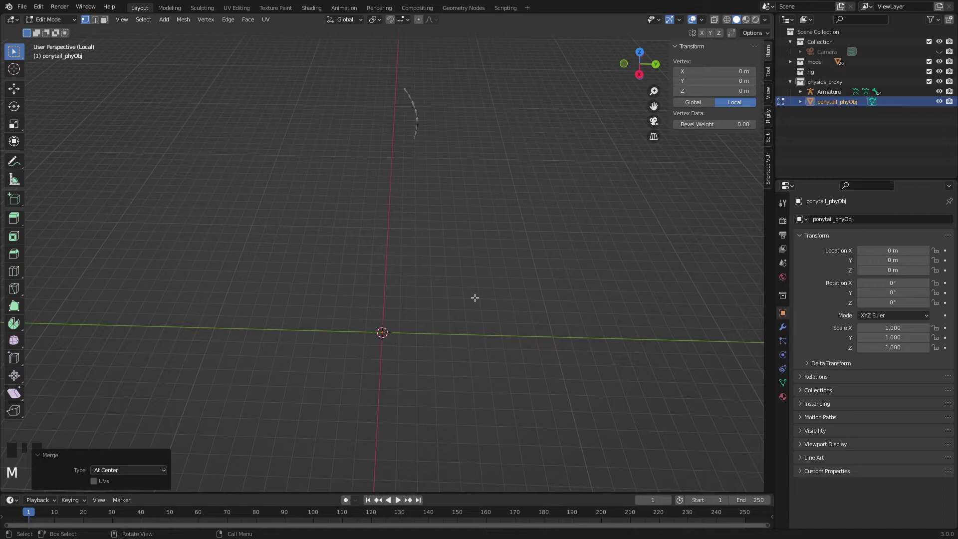
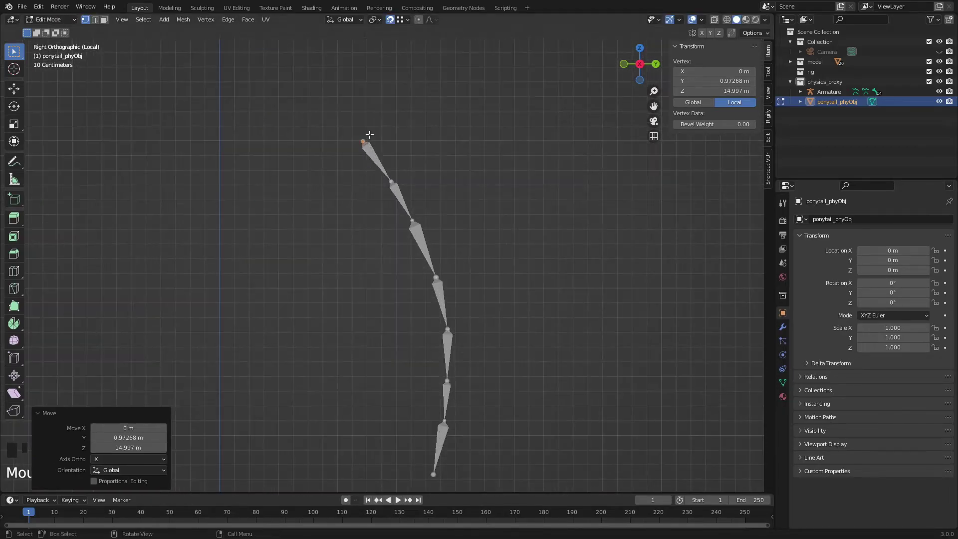
key("e")
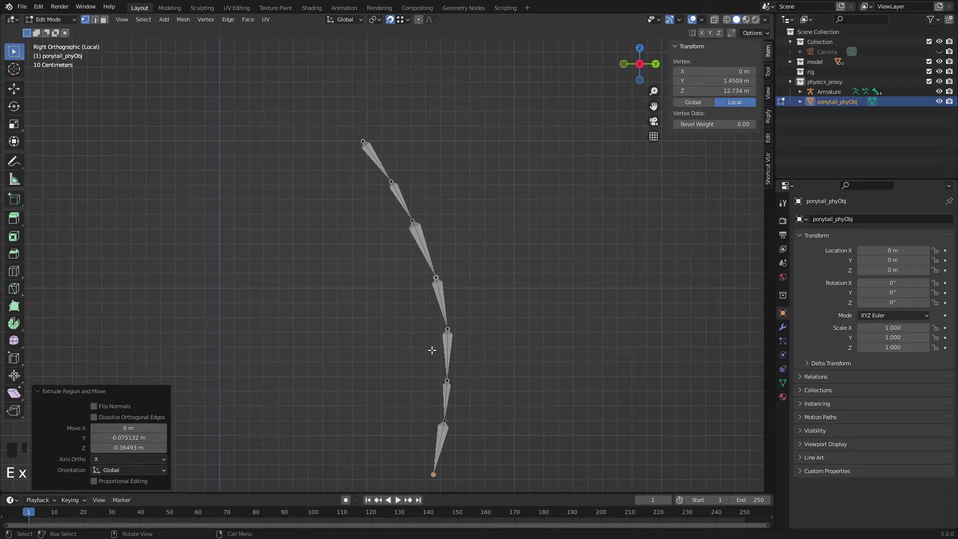
key("ctrl+Tab")
left_click_drag(415, 331, 410, 255)
key("KP_Decimal")
key("alt+z")
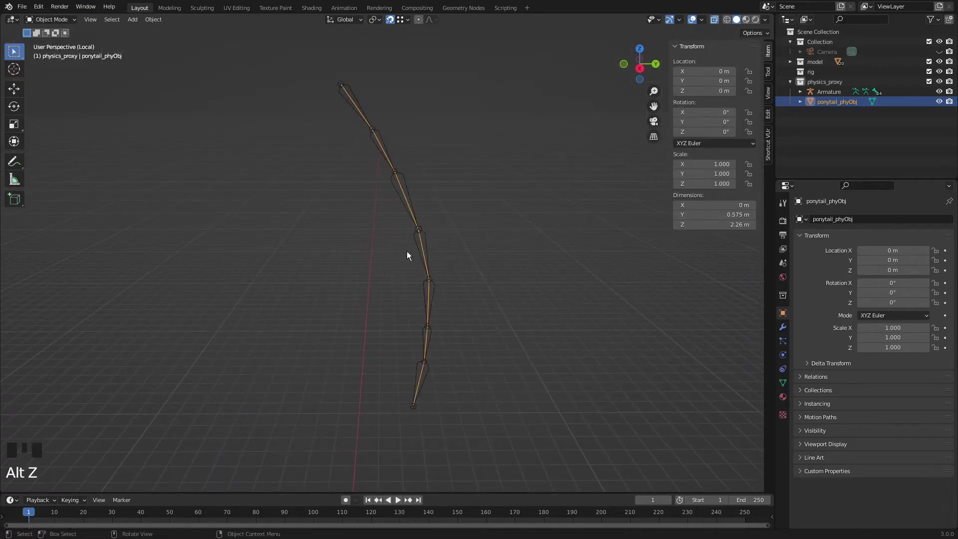
left_click_drag(458, 187, 789, 373)
Step: Convert ponytail_phyObj to a mesh, add Cloth physics, and test the simulation
left_click(790, 373)
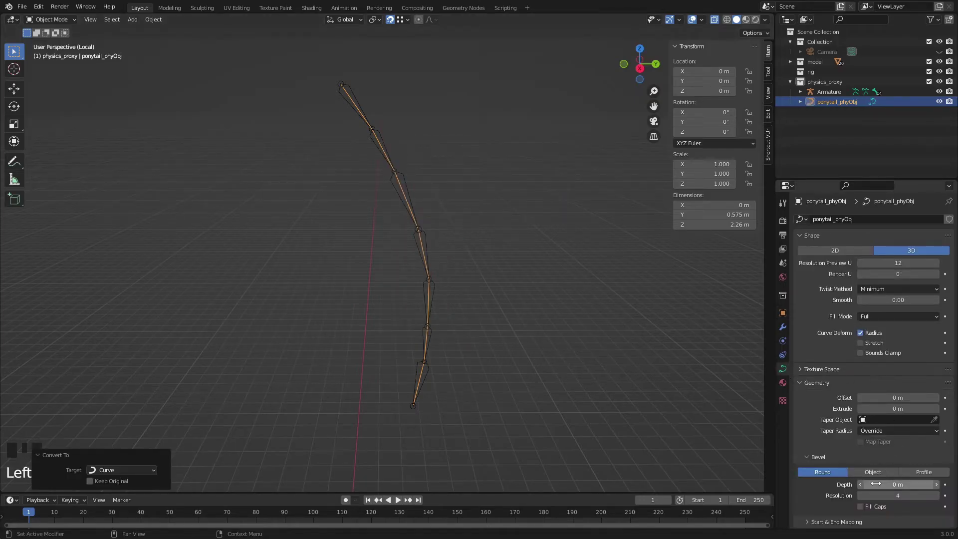
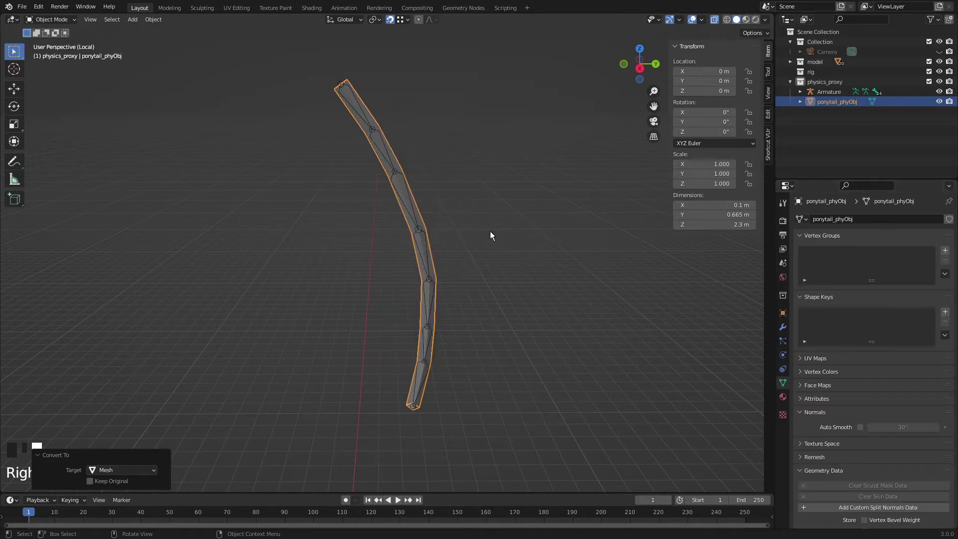
left_click(788, 363)
left_click_drag(838, 243, 539, 389)
middle_click(538, 389)
scroll("down", 3)
left_click_drag(372, 506, 481, 323)
left_click_drag(481, 323, 483, 288)
scroll("up", 3)
key("Tab")
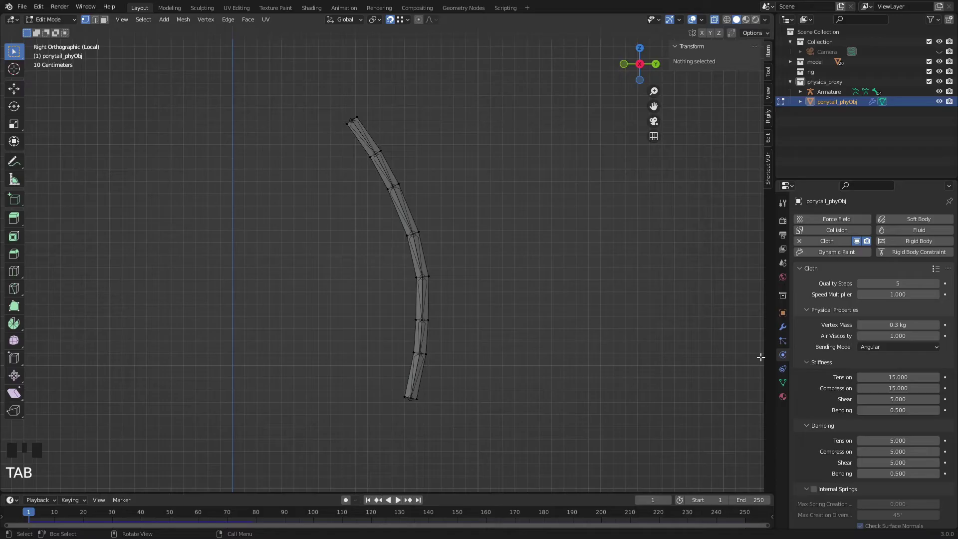
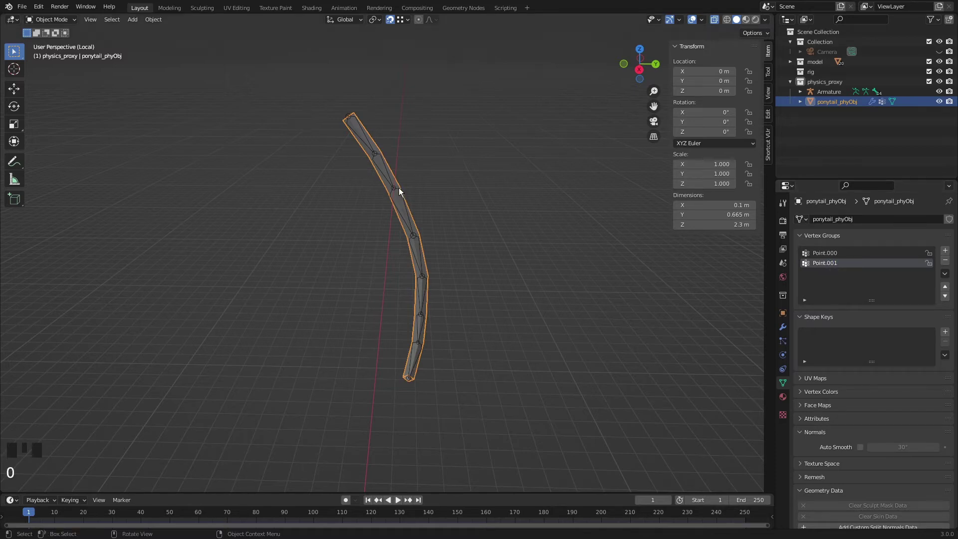
Step: Assign the next vertex rings to new vertex groups Point.002 and Point.003
key("Tab")
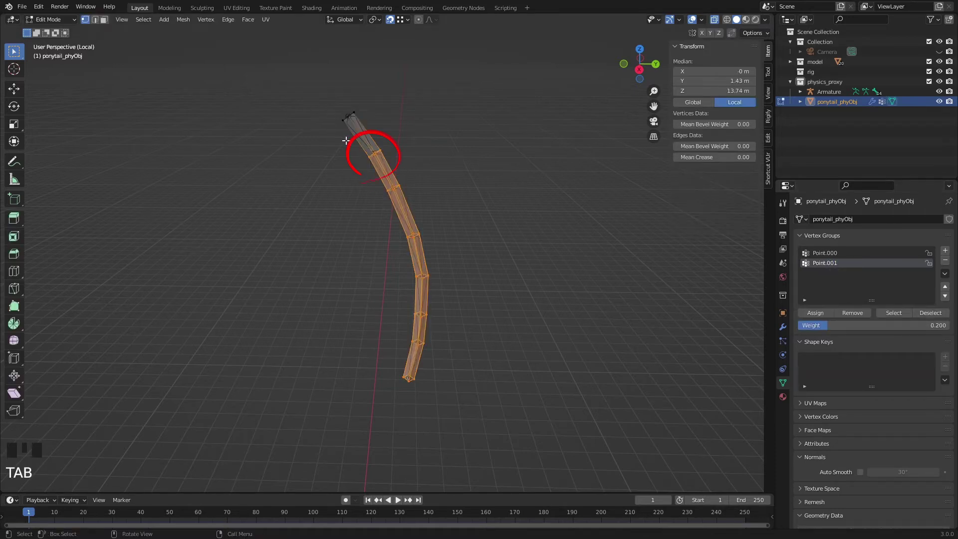
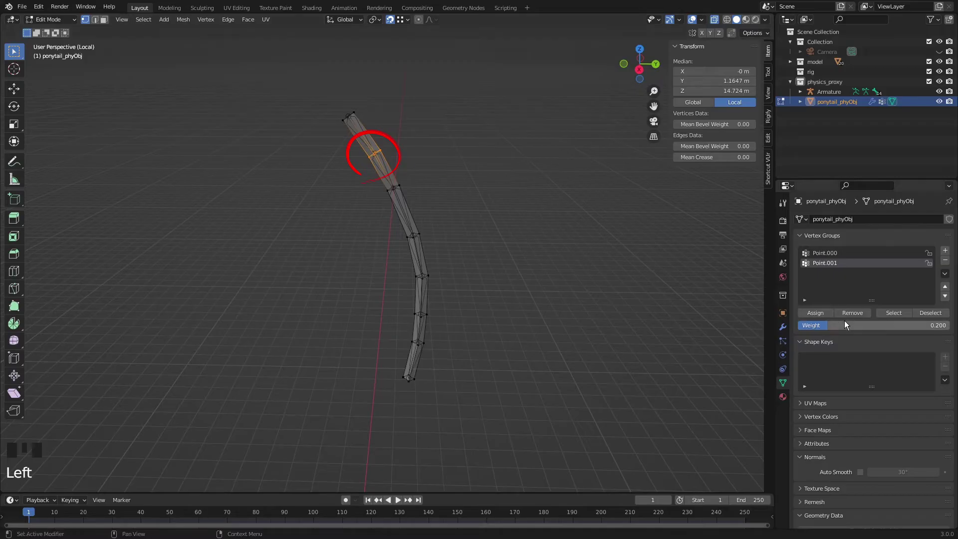
left_click_drag(836, 328, 822, 316)
left_click(847, 283)
key("0")
double_click(825, 319)
key("0")
left_click_drag(814, 318, 830, 297)
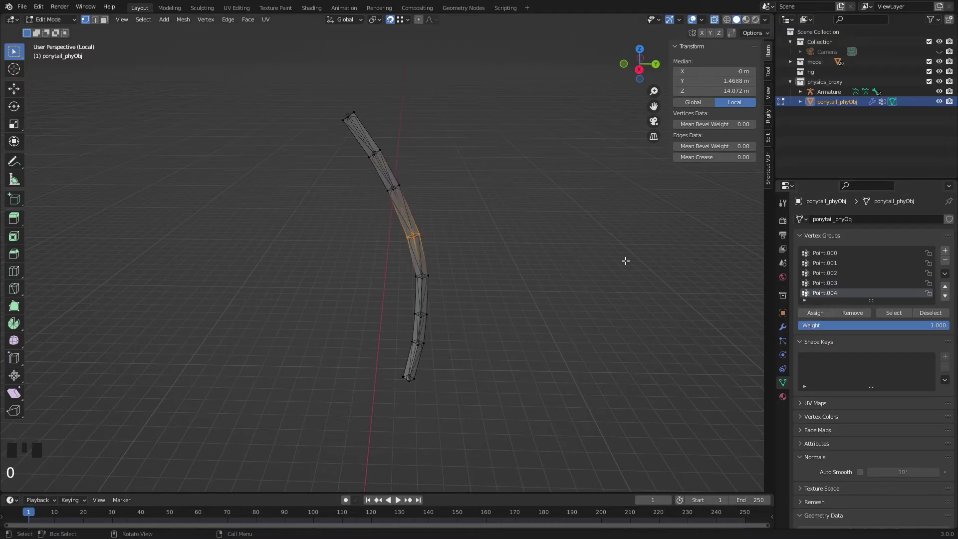
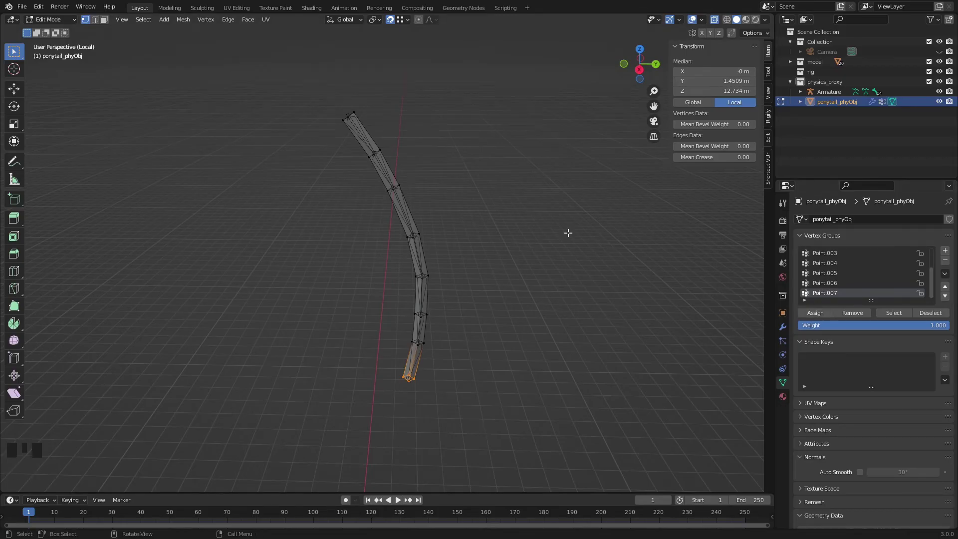
Step: Create and assign the remaining ring groups down to Point.007, then leave Edit Mode
key("ctrl+Tab")
scroll("up", 3)
left_click(826, 267)
left_click(830, 280)
left_click(830, 291)
left_click(831, 301)
scroll("down", 3)
left_click(834, 281)
left_click(833, 290)
left_click(832, 298)
key("ctrl+Tab")
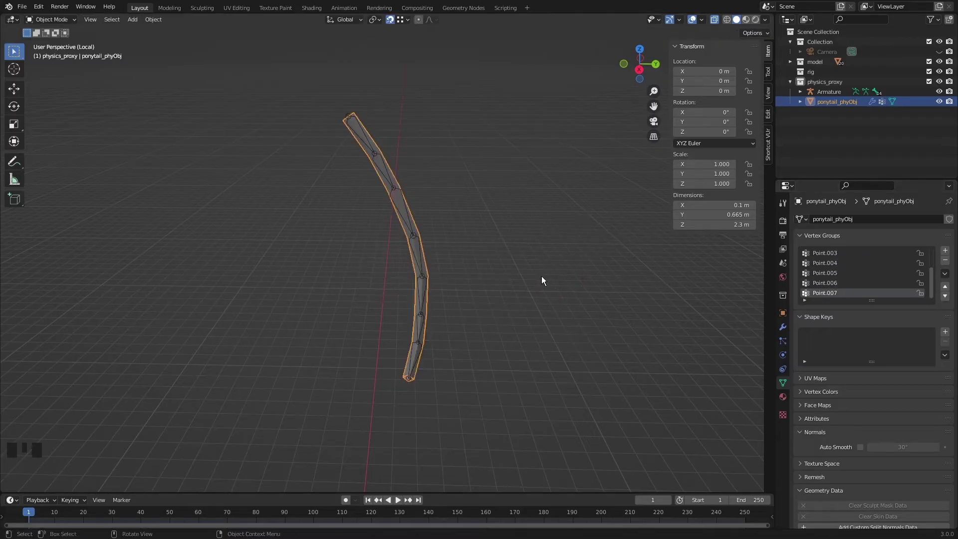
Step: In Pose Mode give ponytail_physics.001 a Damped Track constraint targeting ponytail_phyObj's vertex group
left_click(399, 191)
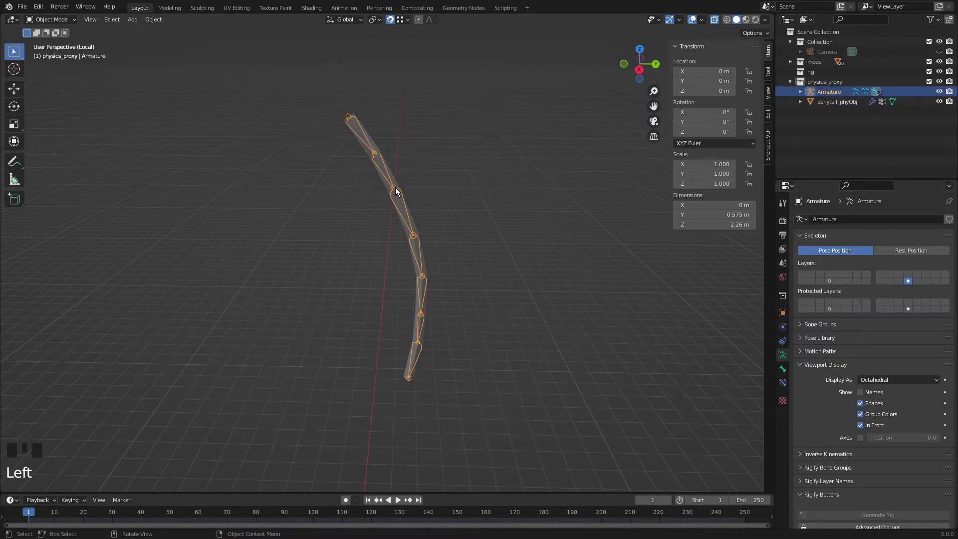
key("ctrl+Tab")
key("ctrl+Tab")
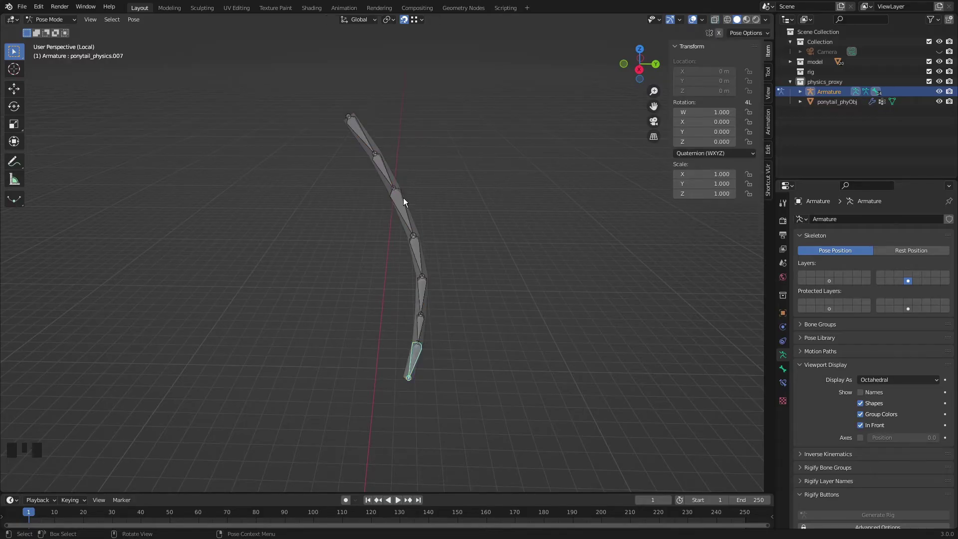
left_click(360, 131)
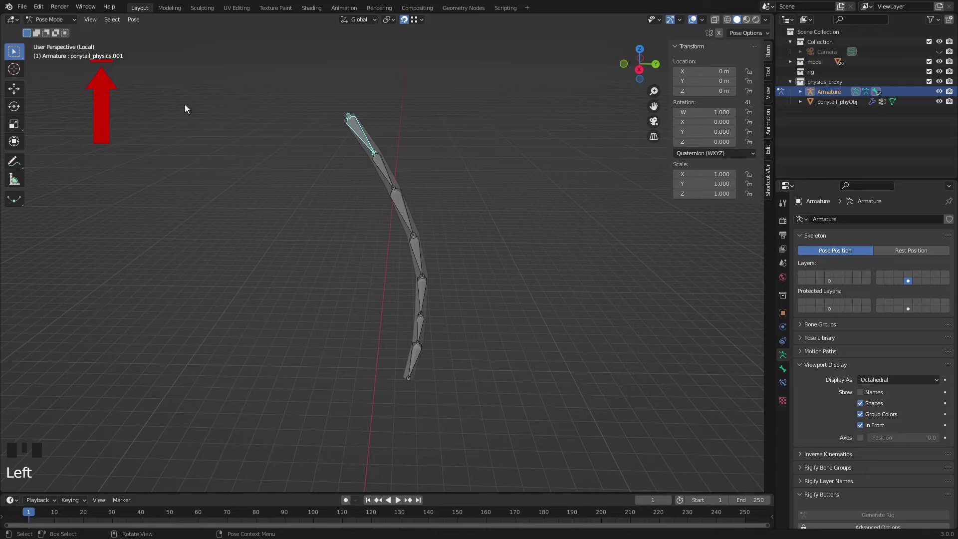
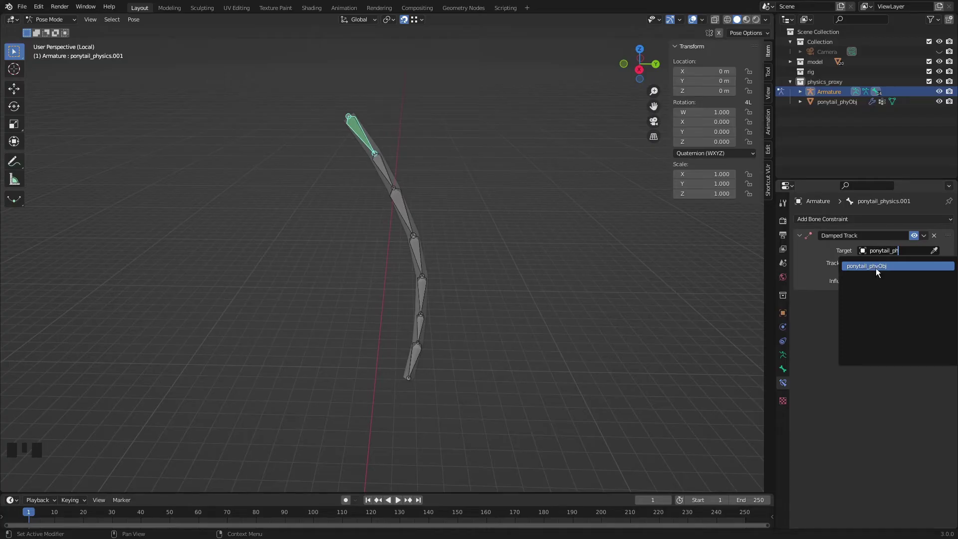
left_click_drag(879, 267, 466, 270)
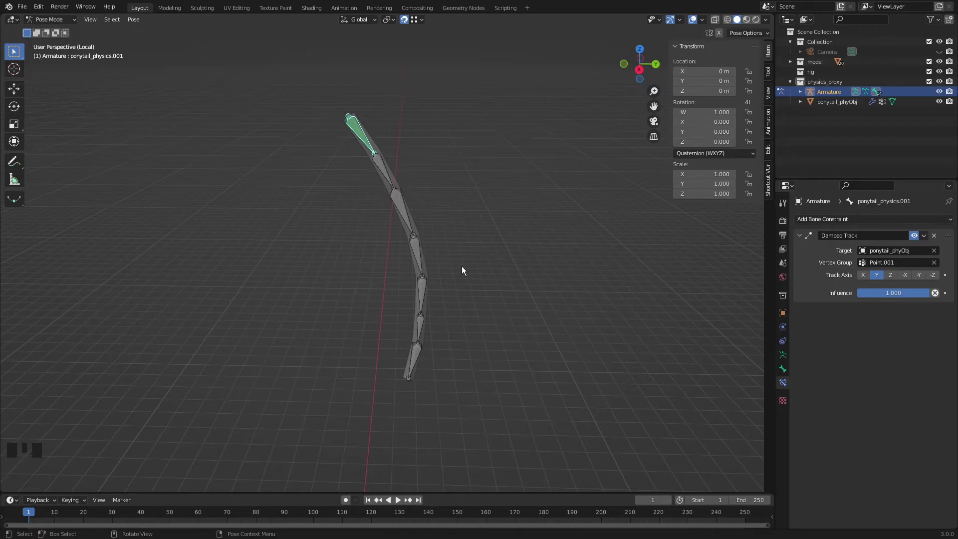
left_click_drag(400, 500, 911, 249)
Step: Play the simulation to test the tracking and finish constraining the remaining physics bones
left_click(917, 242)
left_click(917, 241)
left_click(917, 241)
left_click(917, 242)
left_click(917, 241)
left_click(917, 240)
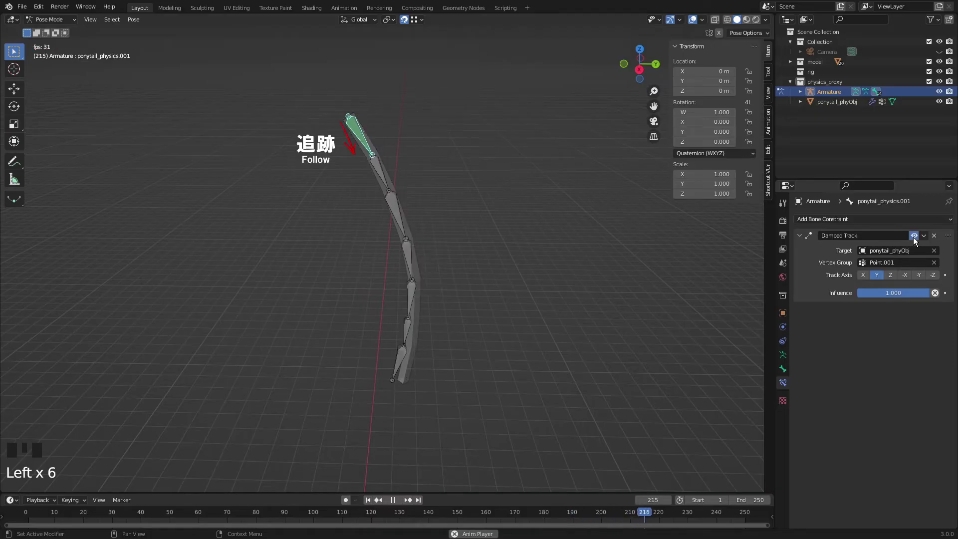
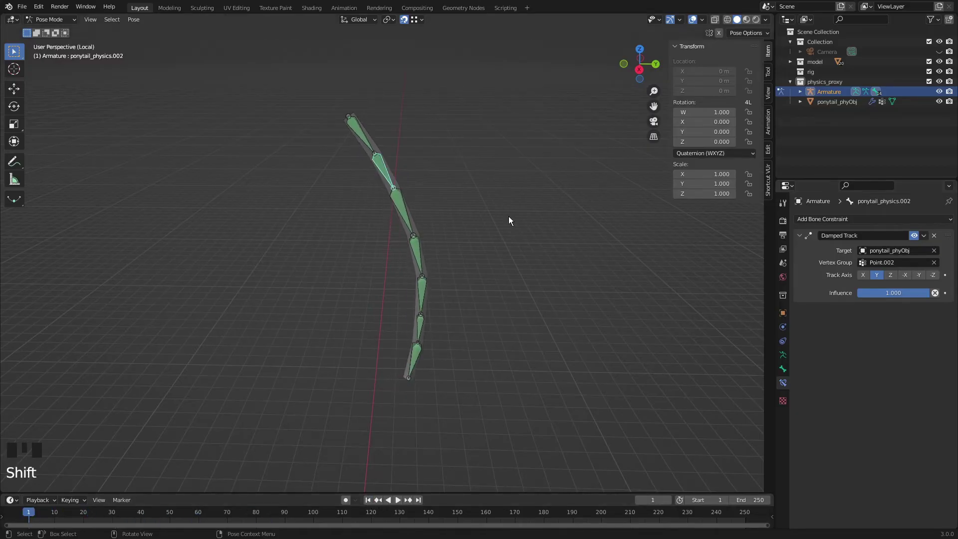
key("r")
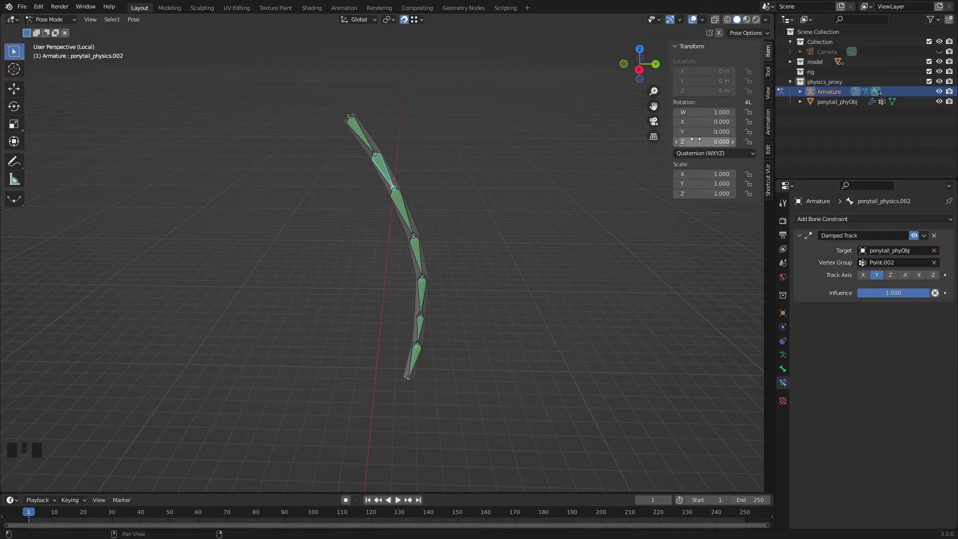
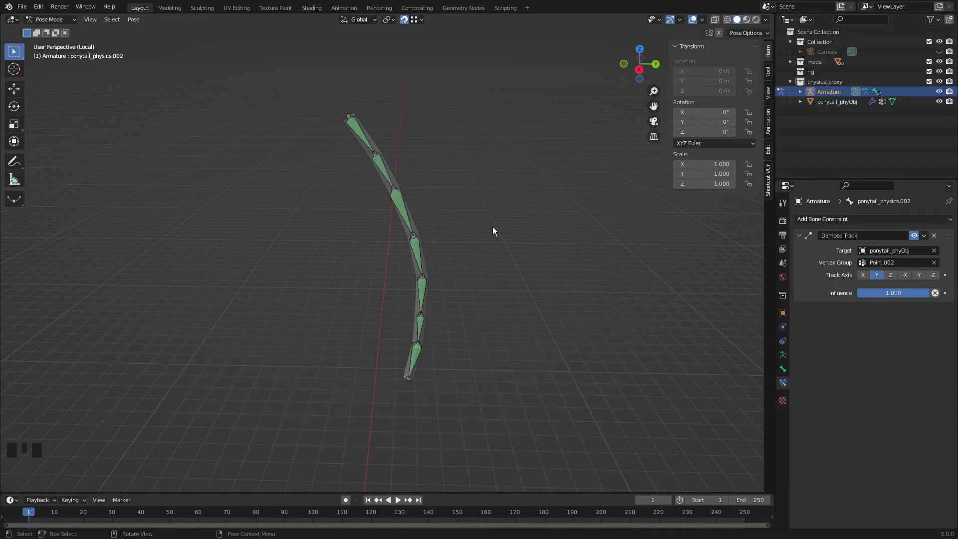
left_click(789, 354)
left_click(831, 285)
Step: Add a Copy Rotation constraint to ponytail_FK.001
left_click(361, 134)
left_click(783, 382)
left_click_drag(856, 224, 786, 268)
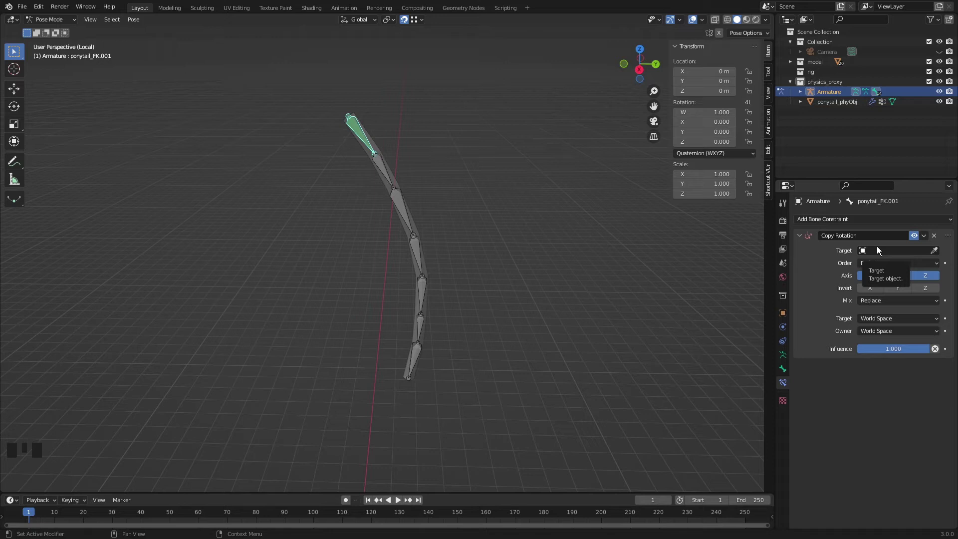
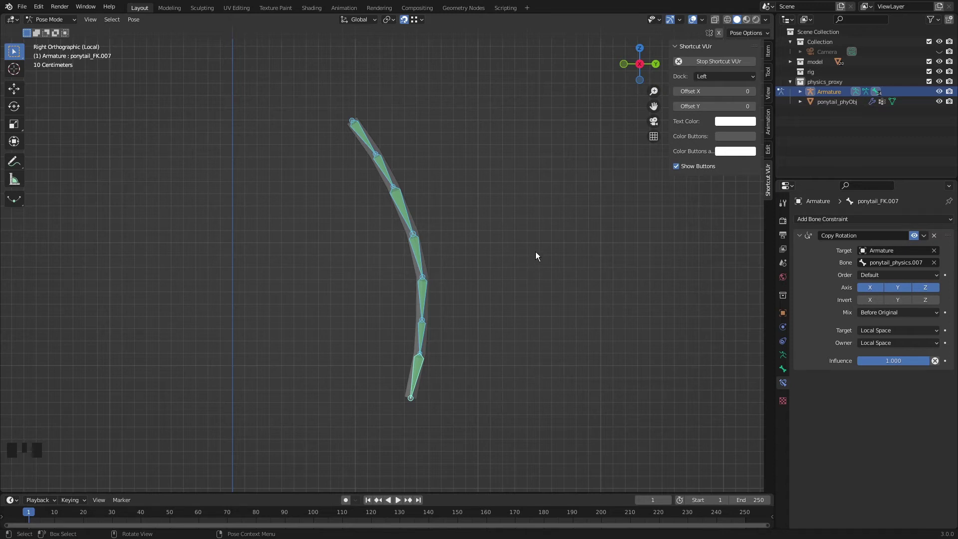
Step: Play the timeline and move the armature to check the FK chain swings with the simulation
left_click_drag(532, 235, 361, 140)
left_click(361, 139)
left_click_drag(392, 145, 404, 506)
left_click(405, 505)
key("g")
left_click_drag(322, 254, 326, 199)
key("g")
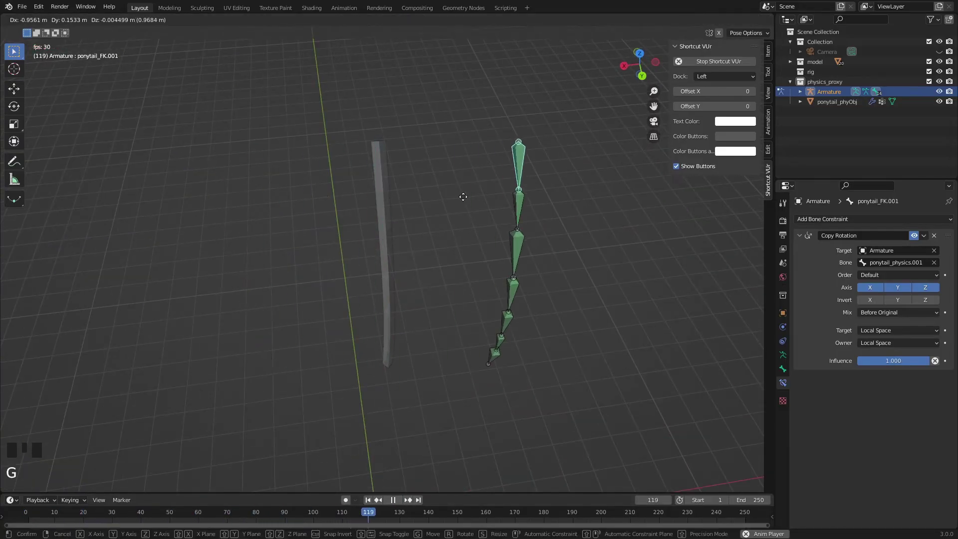
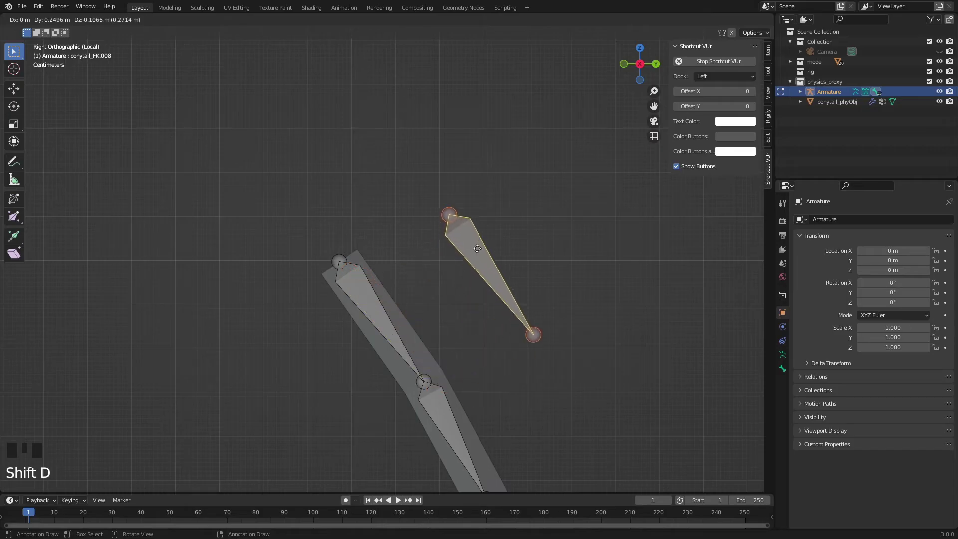
Step: Place the duplicated bone as ponytail_parent at the ponytail root and parent the physics bones to it
left_click(772, 56)
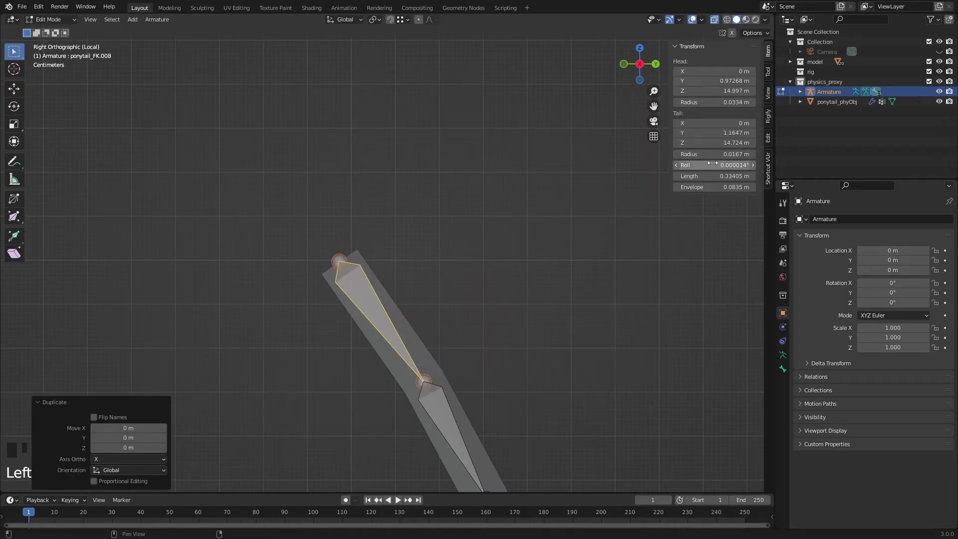
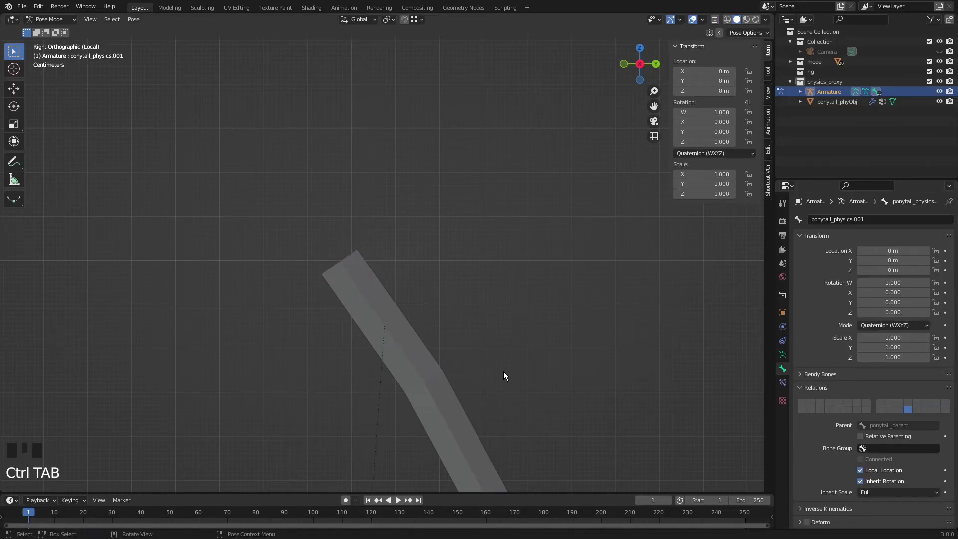
left_click(375, 503)
left_click(791, 358)
left_click(833, 287)
Step: Select ponytail_parent and review its Copy Rotation constraint targeting ponytail_physics.001
left_click(355, 284)
left_click(356, 287)
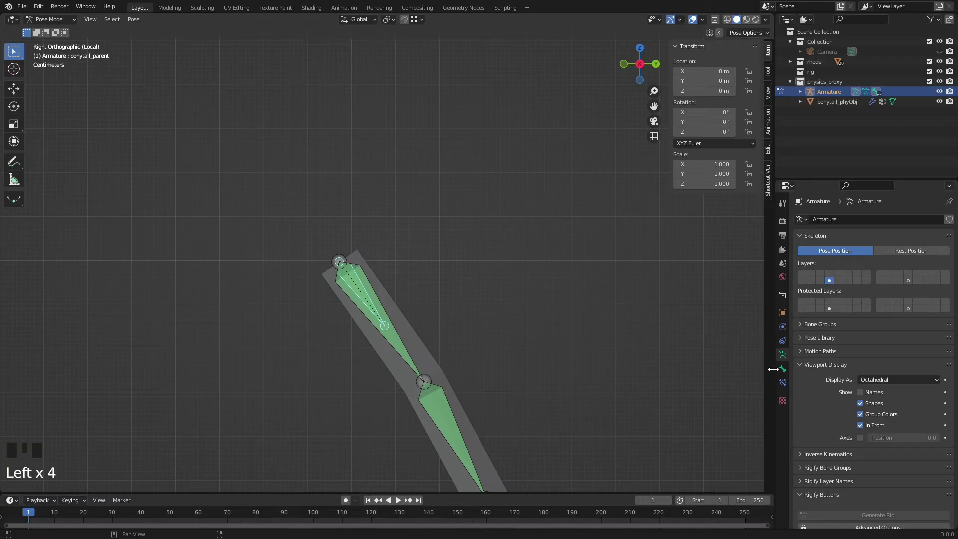
left_click(785, 376)
left_click(788, 384)
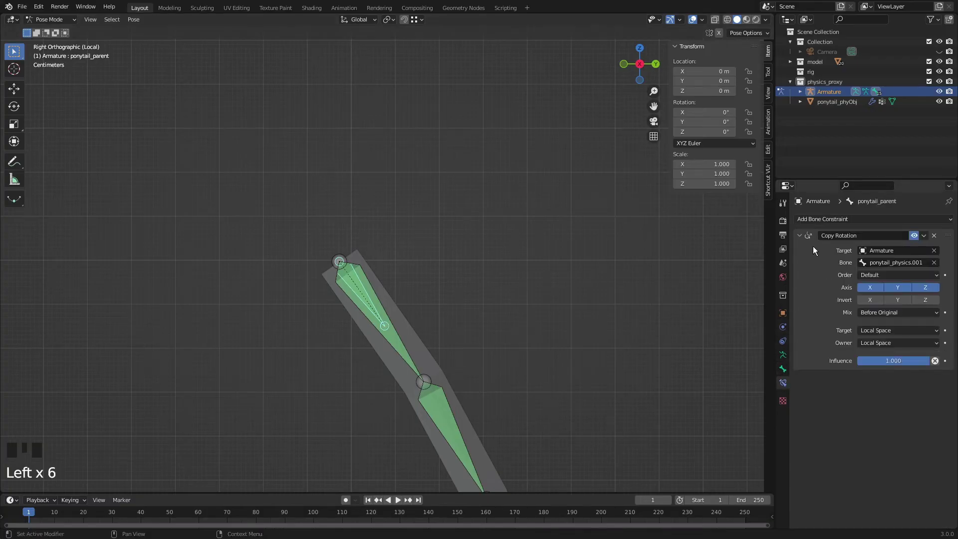
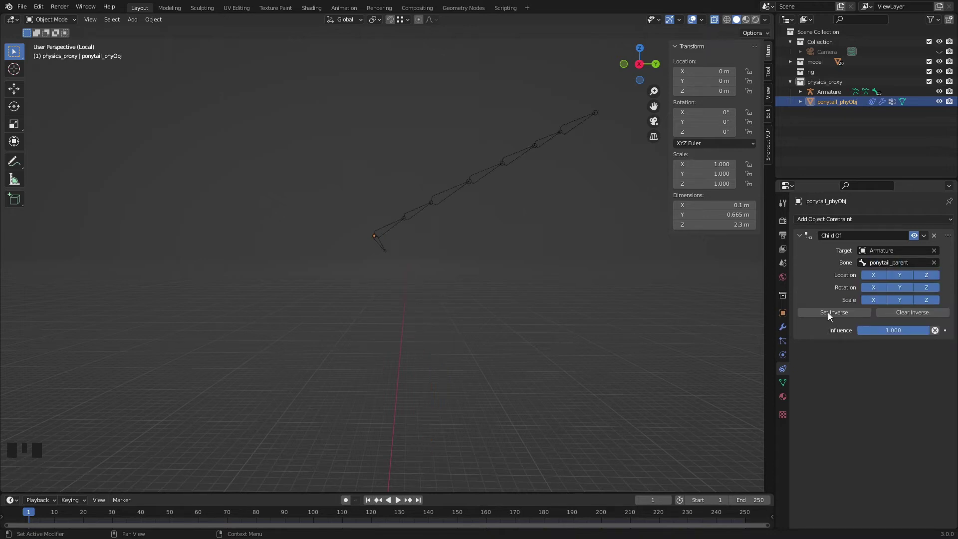
Step: Assign the Child Of constraint's bone to ponytail_parent and set its inverse
left_click_drag(831, 318, 533, 279)
left_click_drag(533, 278, 404, 504)
left_click_drag(403, 504, 388, 238)
key("ctrl+Tab")
Step: In Pose Mode grab ponytail_parent during playback to test the ponytail swing
left_click(385, 235)
left_click(387, 236)
key("g")
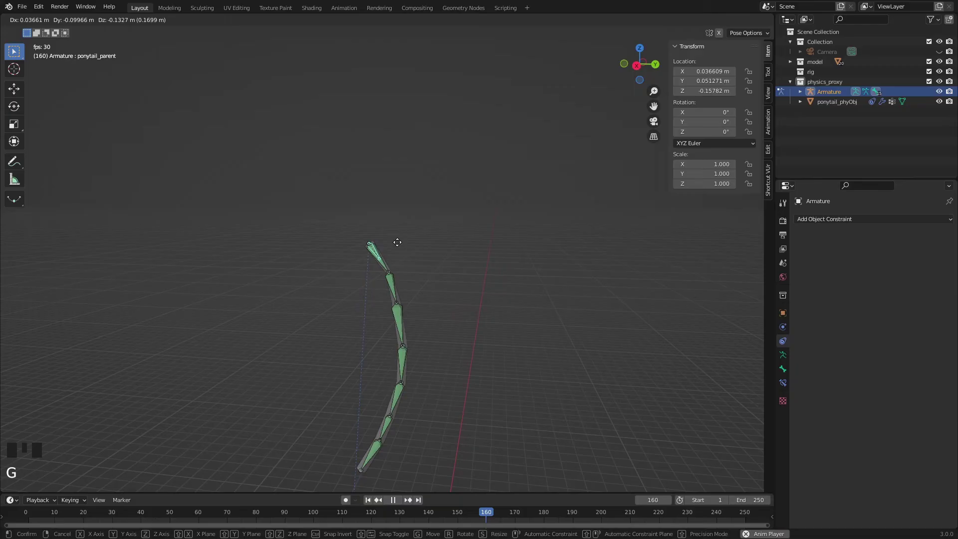
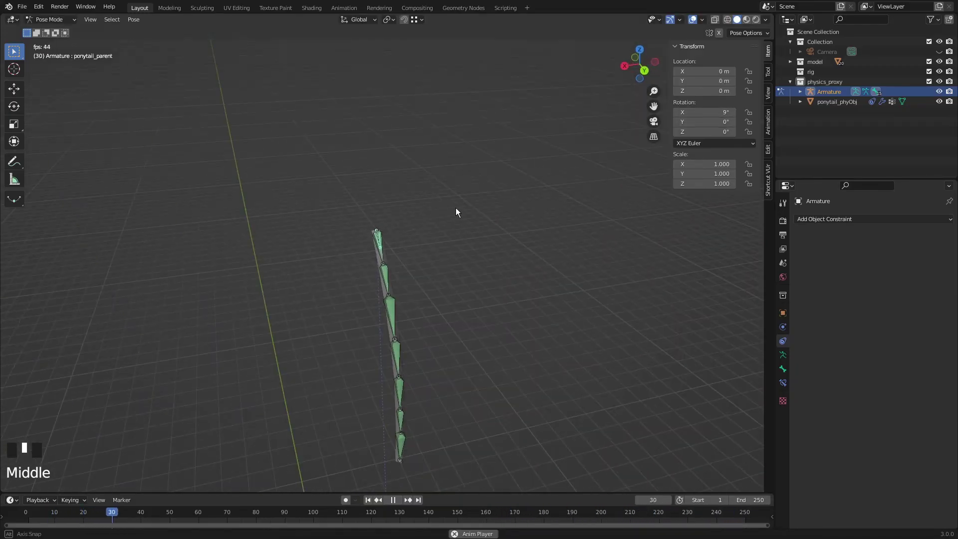
key("g")
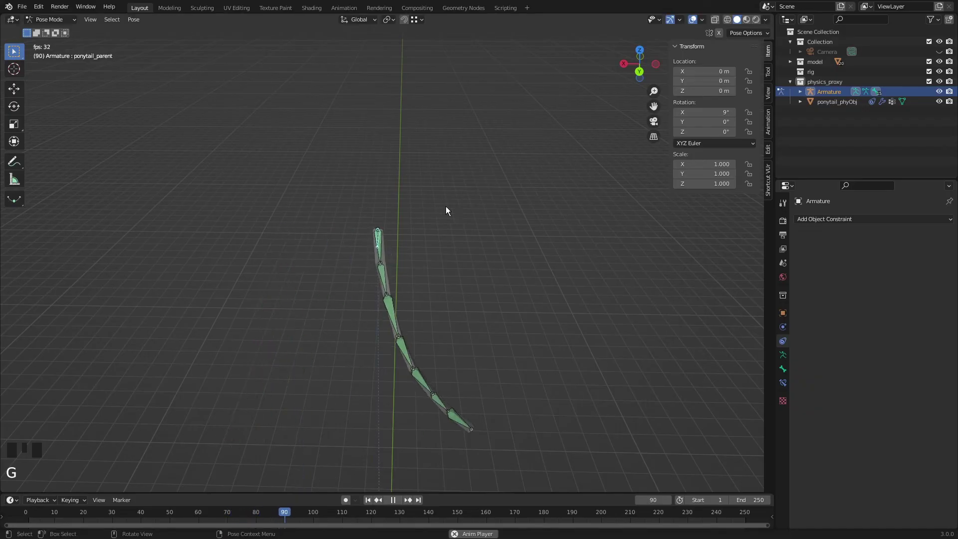
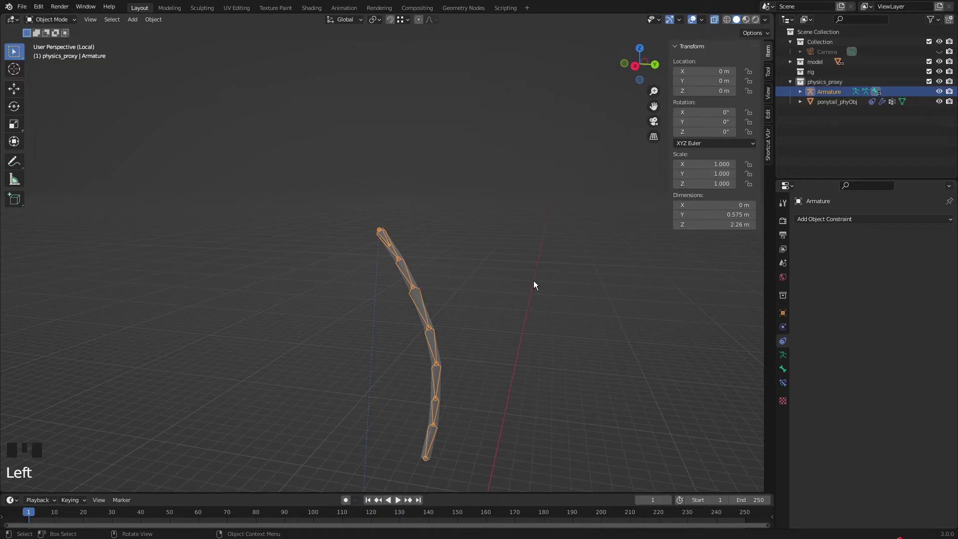
Step: Bring up the Preferences window showing the Community add-ons list
left_click_drag(43, 9, 230, 54)
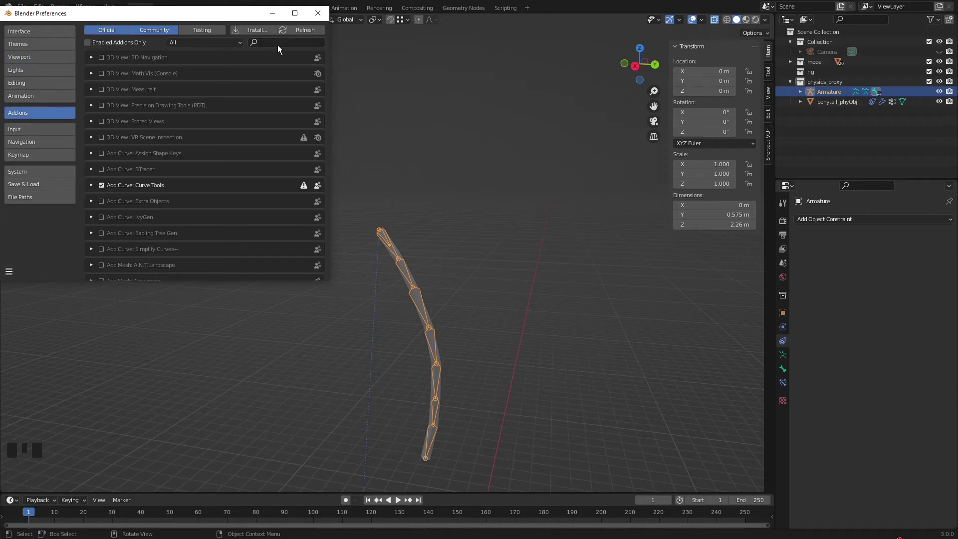
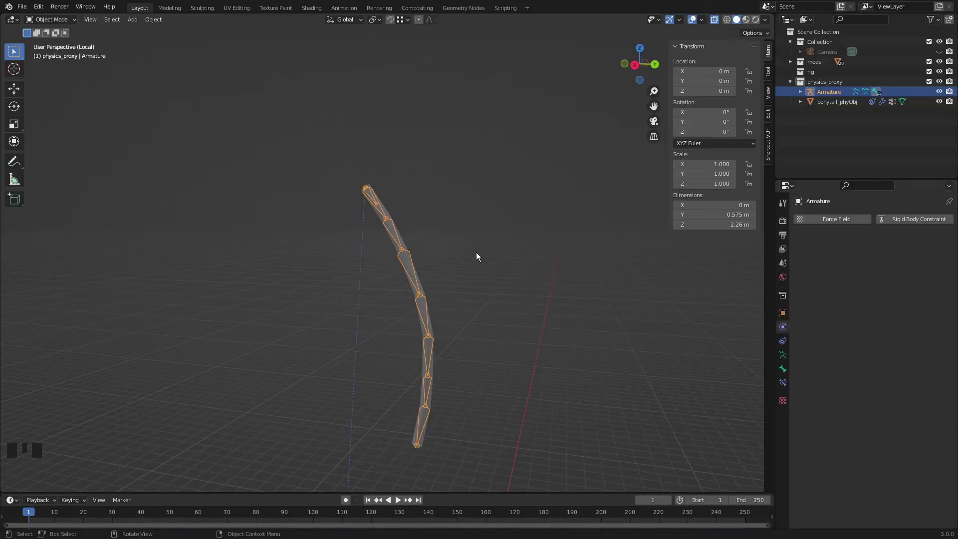
Step: In Pose Mode give ponytail_parent Rigify type basic.raw_copy with a cube_truncated widget
key("ctrl+Tab")
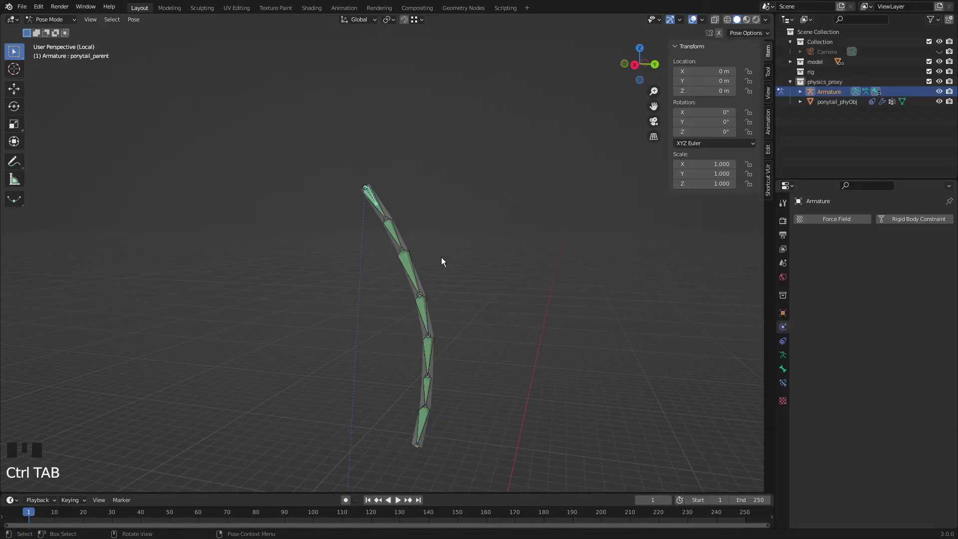
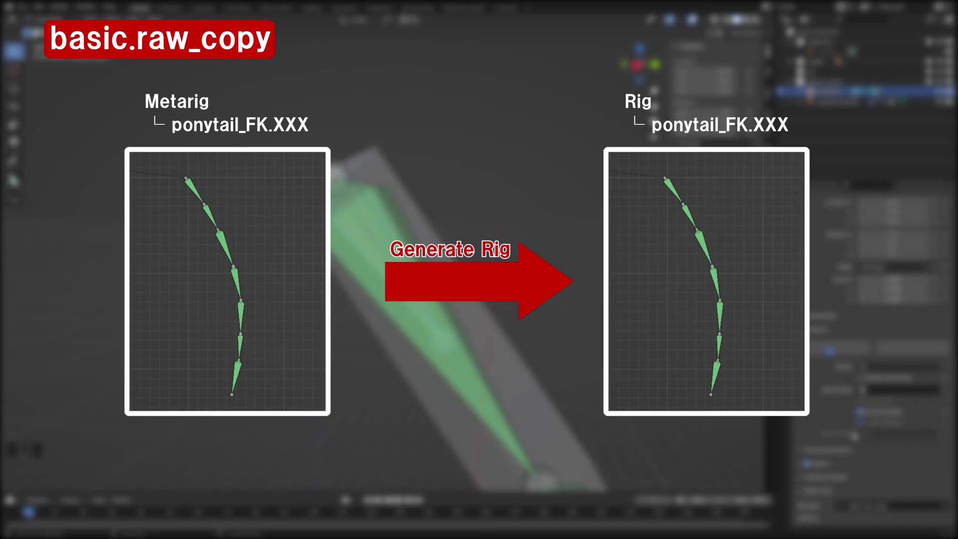
scroll("down", 3)
left_click_drag(860, 502, 869, 436)
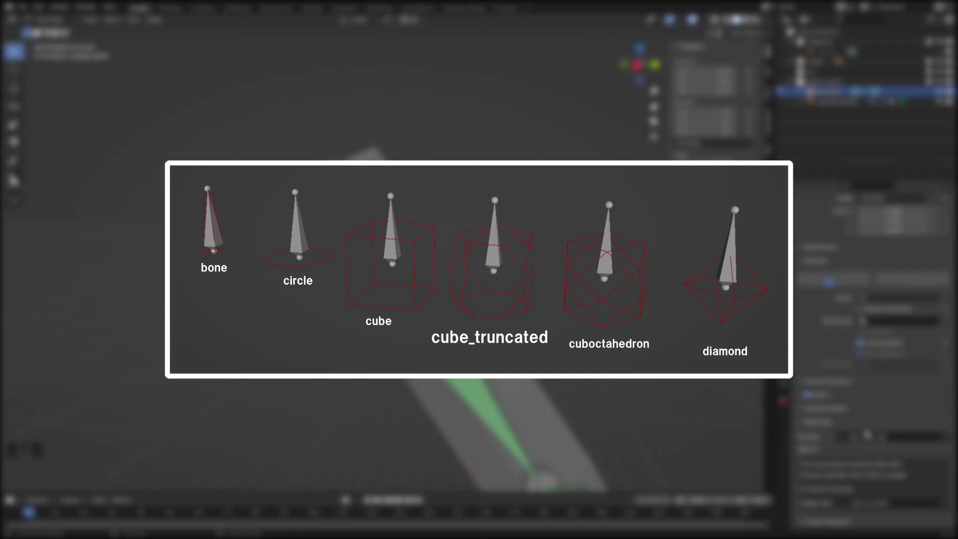
left_click(437, 266)
scroll("down", 3)
Step: Set ponytail_FK.001 to Rigify basic.super_copy with control, deform and a bone widget
scroll("up", 3)
left_click_drag(857, 508, 863, 436)
scroll("down", 3)
key("ctrl+z")
left_click_drag(881, 479, 874, 465)
left_click(827, 509)
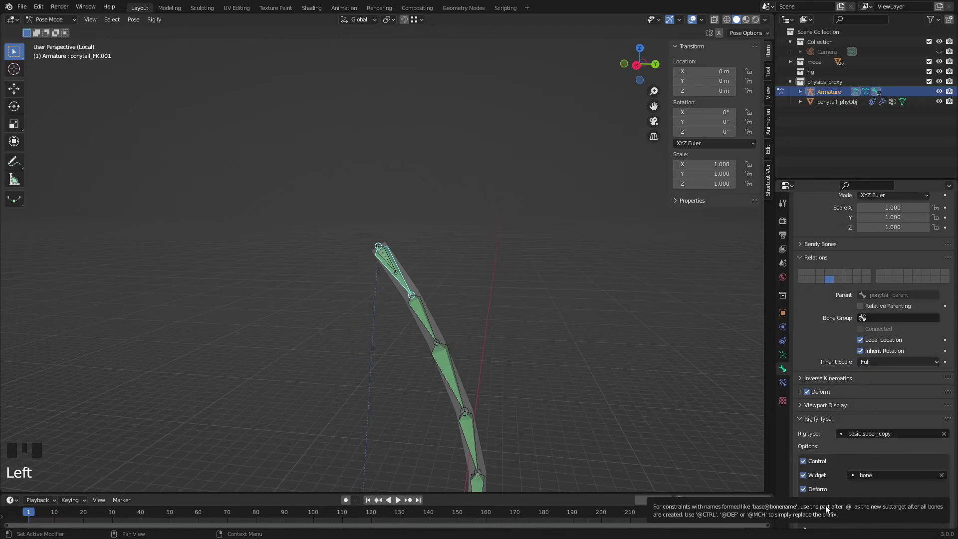
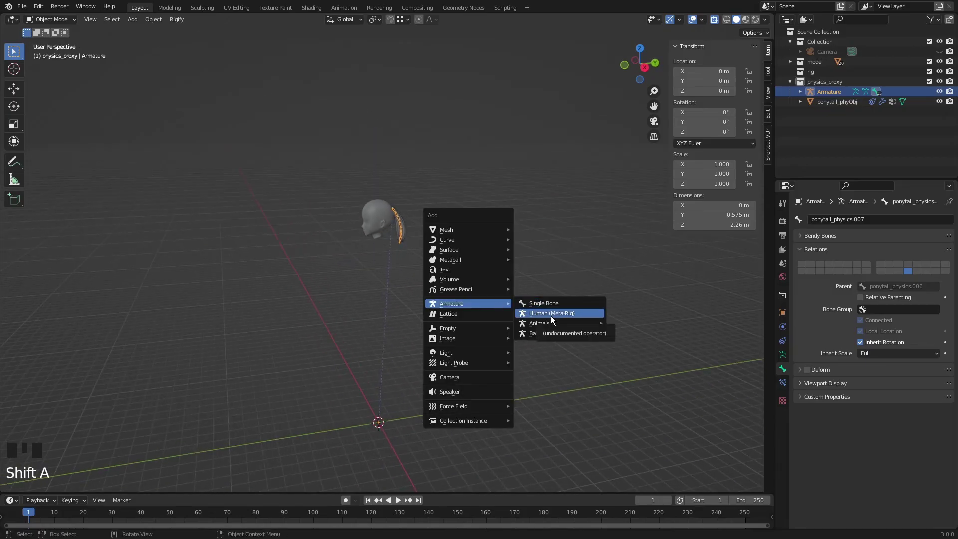
Step: Add a Human Meta-Rig and scale it up to match the character
left_click_drag(552, 377, 532, 360)
key("s")
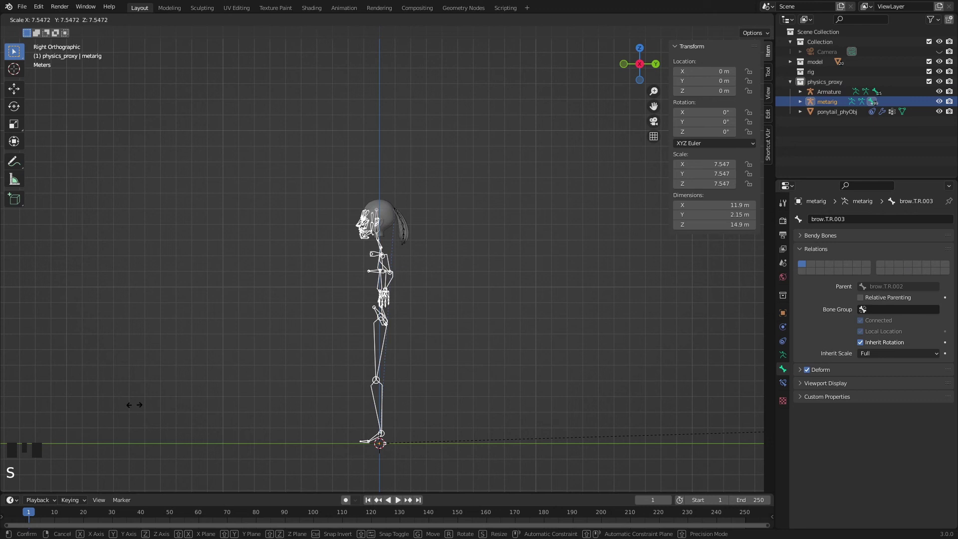
middle_click(359, 257)
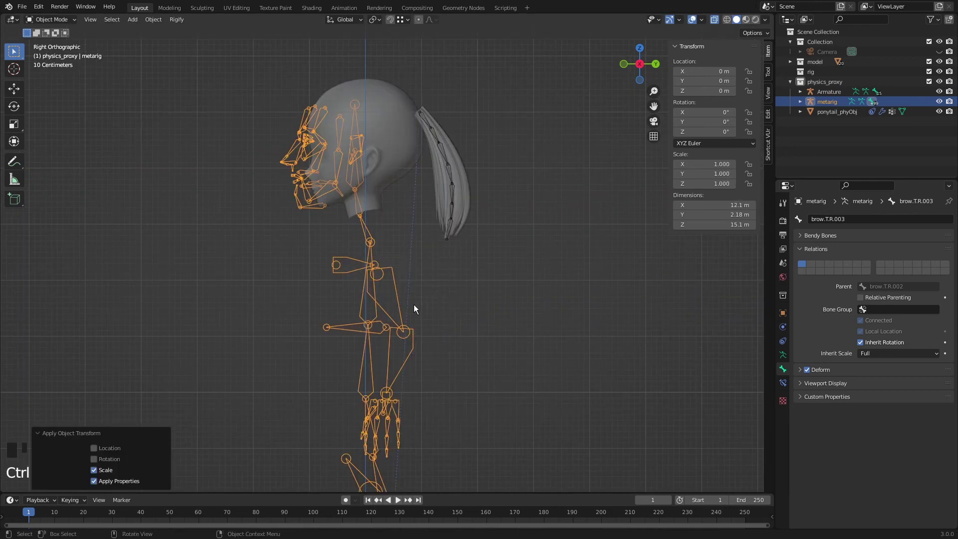
Step: Join the ponytail proxy armature into the metarig with Ctrl+J and enter bone editing
left_click(840, 96)
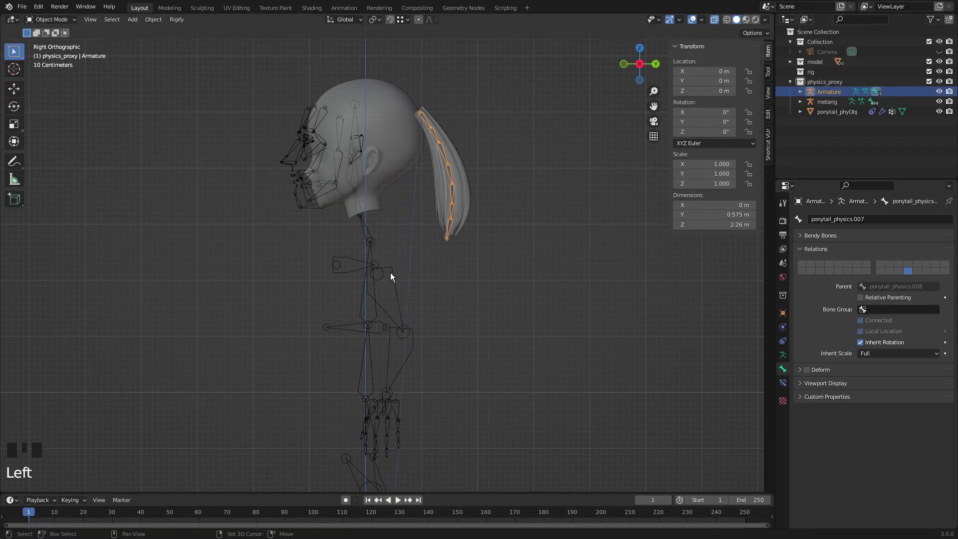
left_click(393, 271)
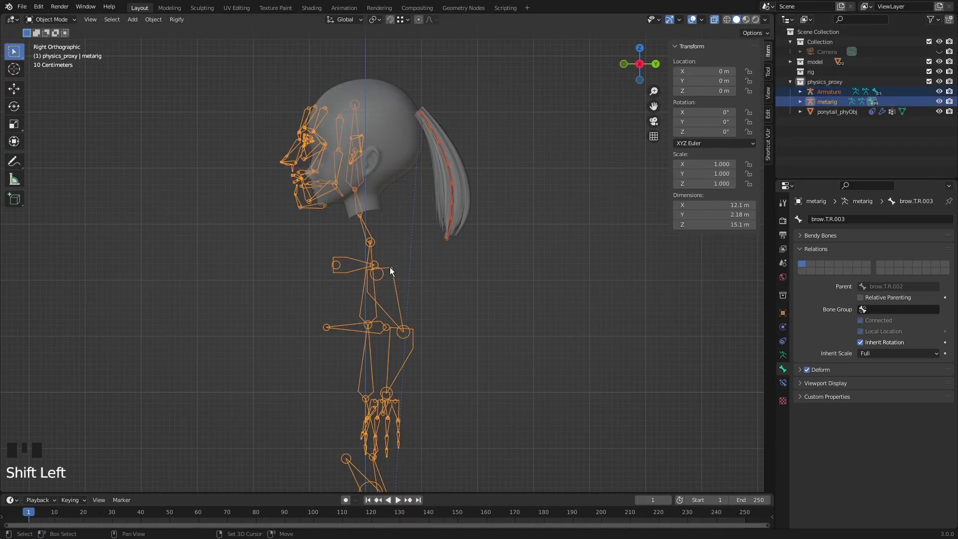
key("ctrl+j")
left_click(479, 220)
key("Tab")
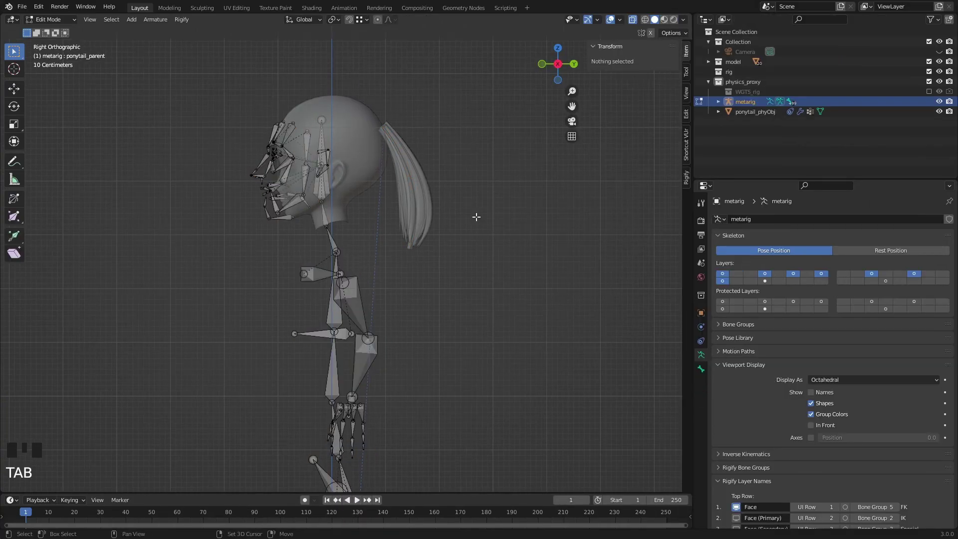
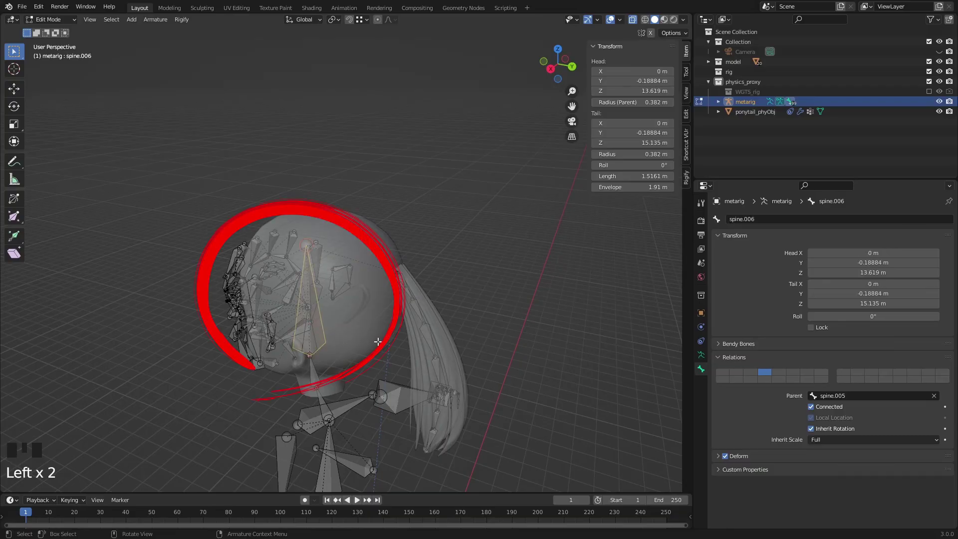
Step: Parent ponytail_parent to spine.006 and show only the ponytail bone layer
left_click(705, 360)
left_click(887, 284)
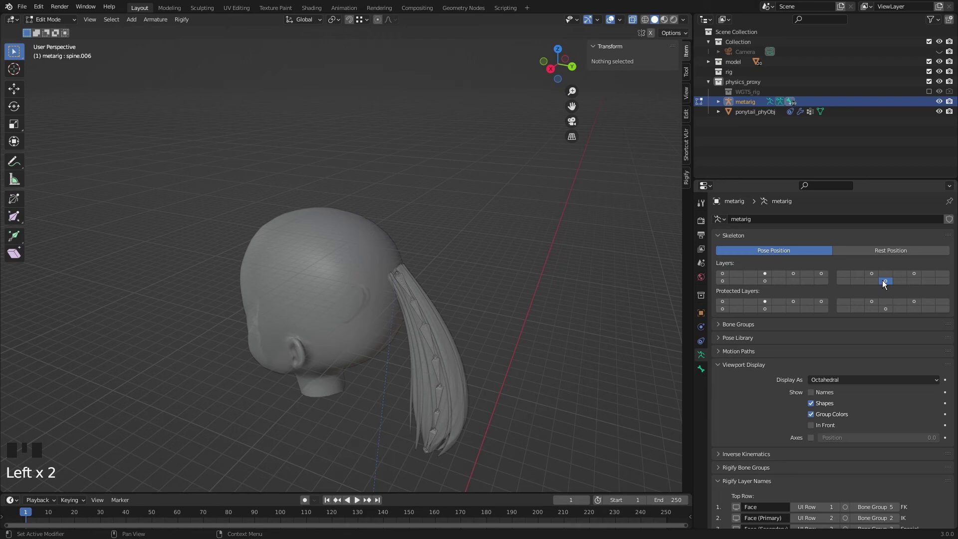
Step: Name Rigify layer 28 physics, put it on UI Row 13 with Bone Group 3 (Special)
scroll("down", 3)
scroll("down", 3)
left_click_drag(771, 397, 771, 397)
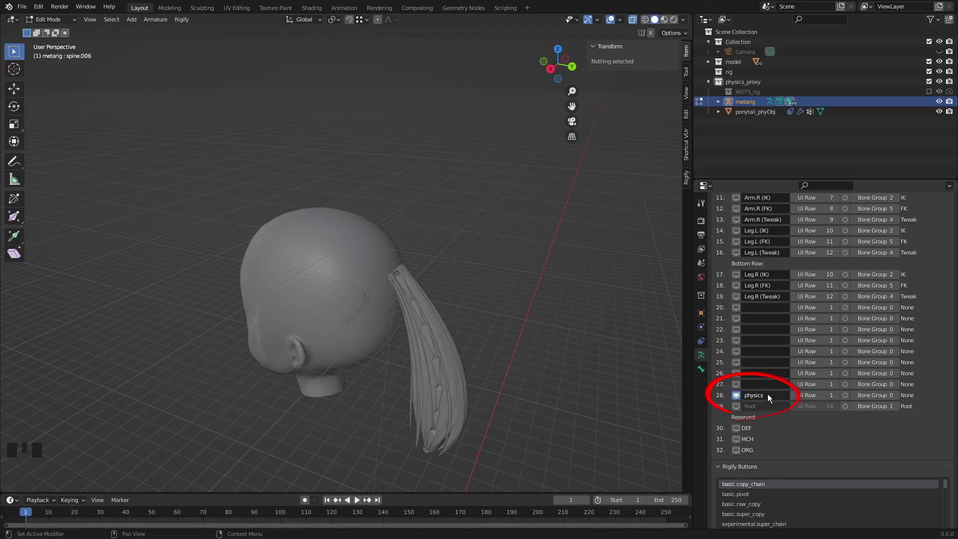
left_click_drag(841, 402, 834, 362)
scroll("up", 3)
left_click(769, 285)
Step: Name layer 20 hair, put it on UI Row 13 with Bone Group 5 (FK)
scroll("down", 3)
left_click_drag(756, 429, 848, 433)
left_click_drag(841, 430, 900, 432)
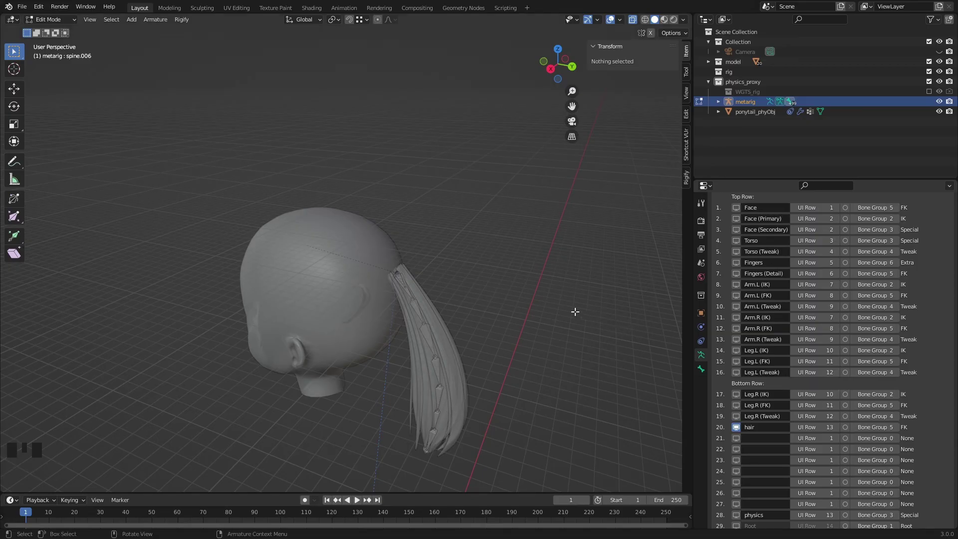
Step: Leave Edit Mode and generate the Rigify rig from the metarig
key("ctrl+Tab")
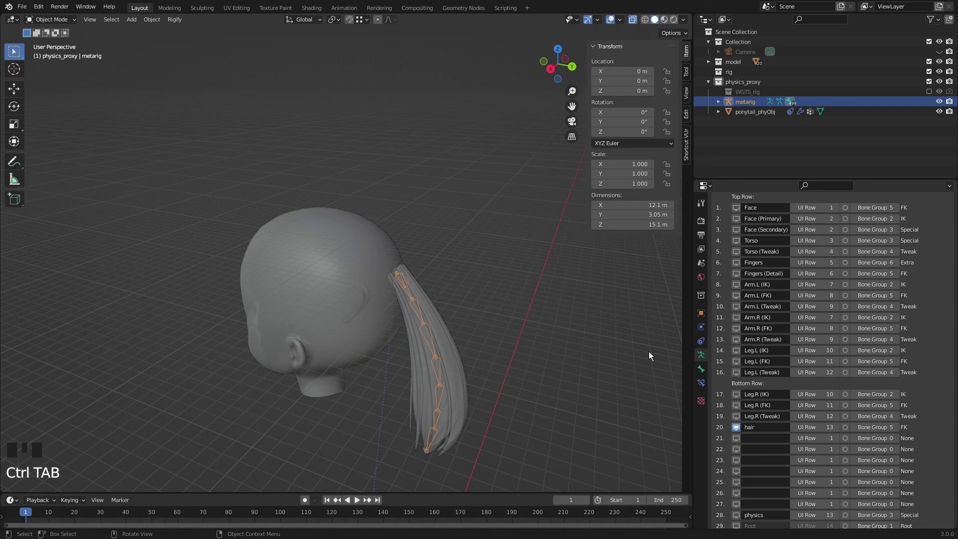
scroll("down", 3)
left_click(828, 497)
scroll("down", 3)
middle_click(501, 392)
middle_click(505, 298)
Step: Give ponytail_phyObj a Child Of constraint targeting the rig's ponytail_parent bone
left_click(491, 260)
left_click(755, 114)
left_click(704, 361)
left_click(705, 375)
left_click_drag(853, 251, 853, 250)
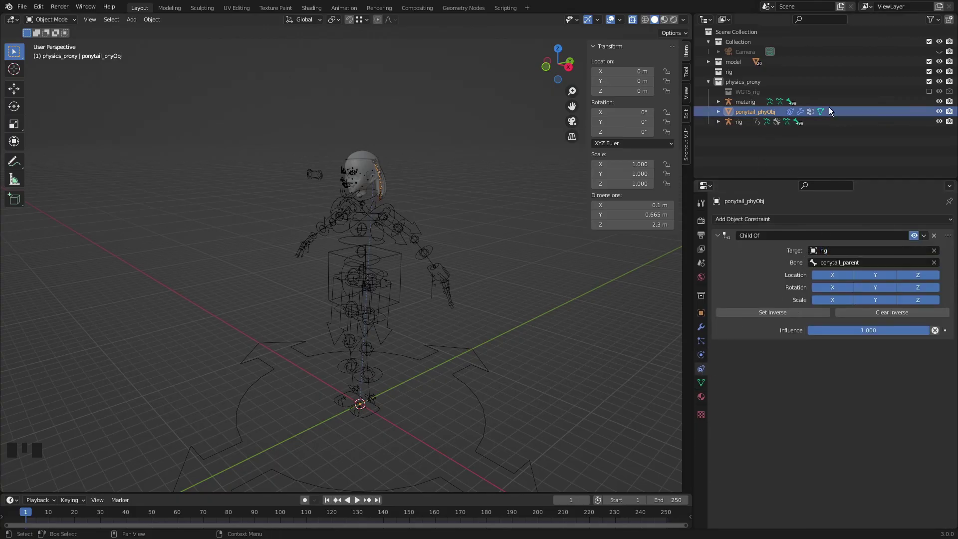
left_click(944, 107)
left_click(942, 117)
Step: Show the rig's hair bone layer and select all the ponytail hair meshes in the Outliner
left_click(396, 230)
left_click_drag(629, 273, 397, 289)
scroll("up", 3)
left_click_drag(410, 280, 456, 268)
left_click(456, 269)
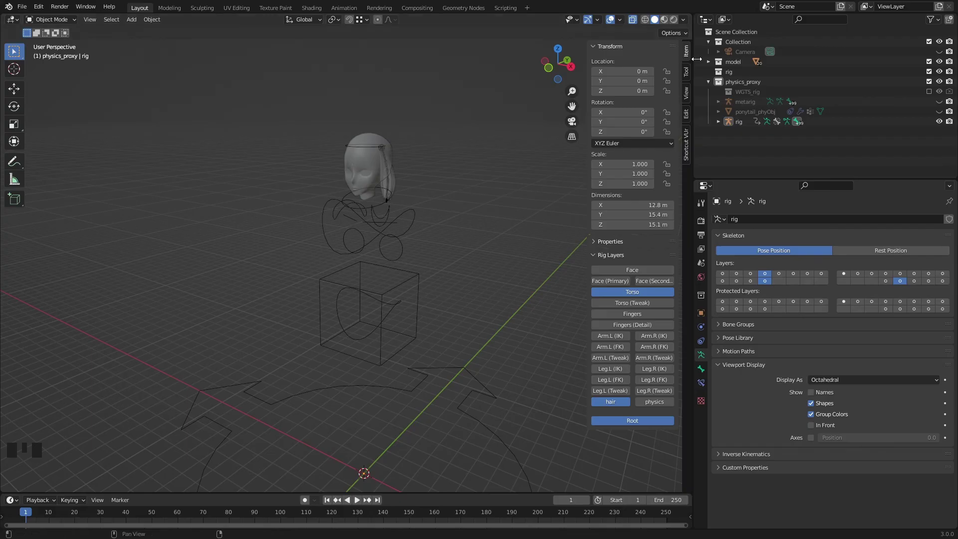
left_click(712, 68)
left_click(754, 90)
scroll("down", 3)
left_click(763, 148)
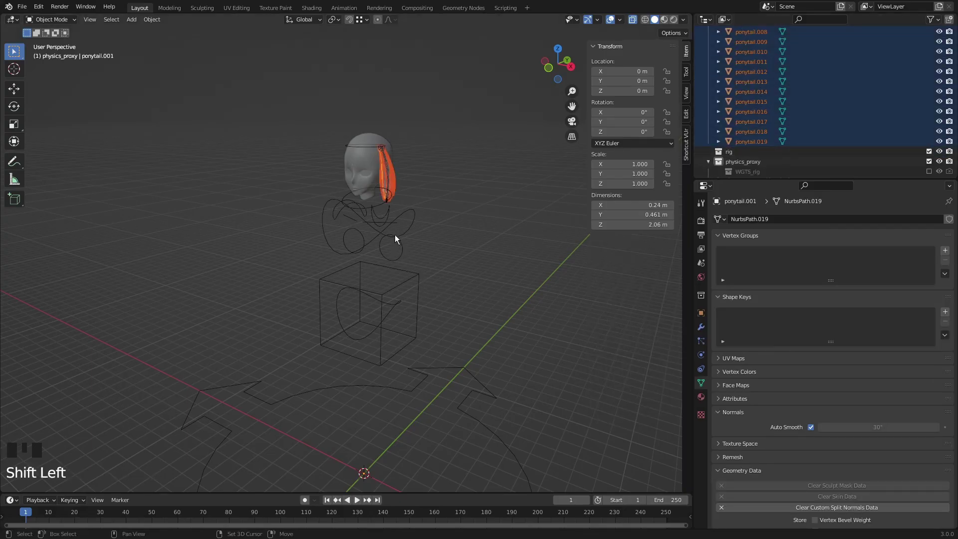
Step: Add the rig to the hair selection and parent with Ctrl+P for automatic weights
left_click(398, 226)
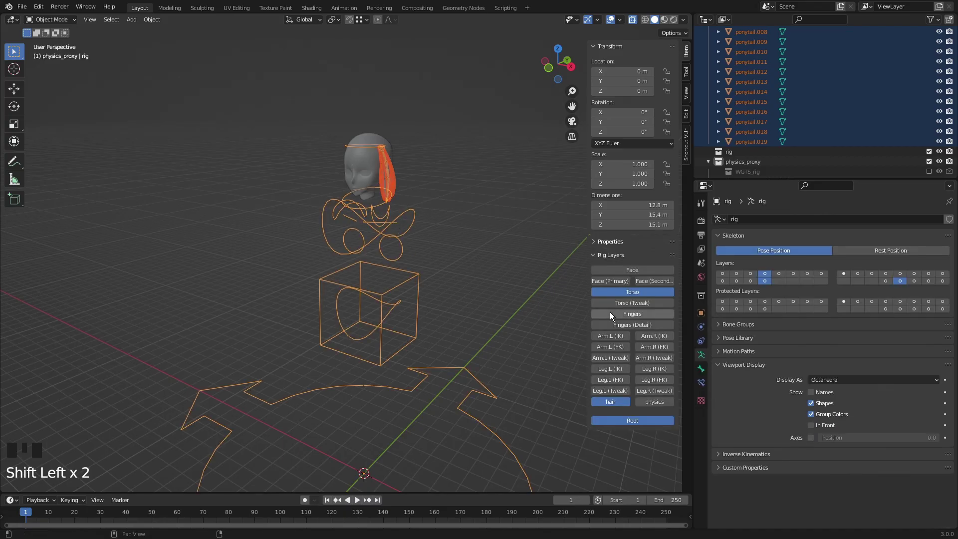
key("ctrl+p")
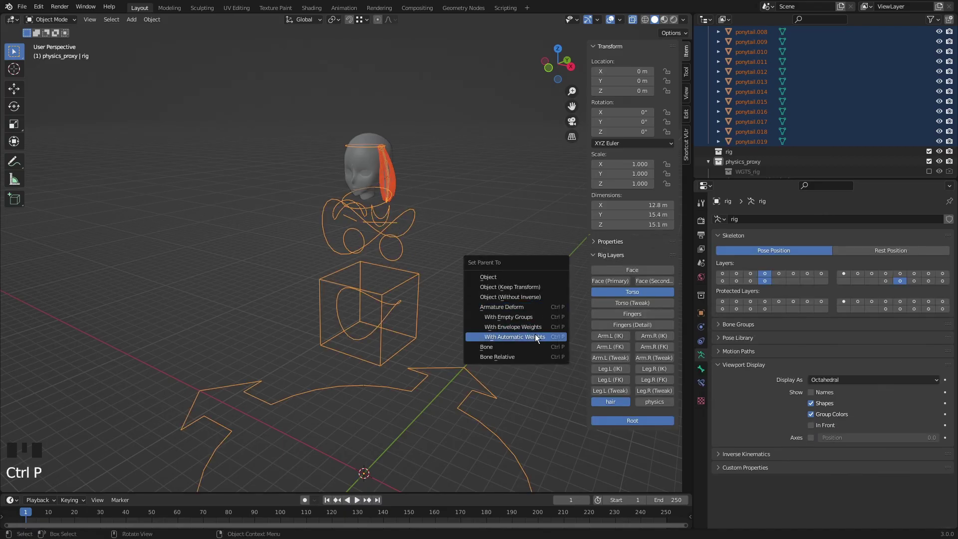
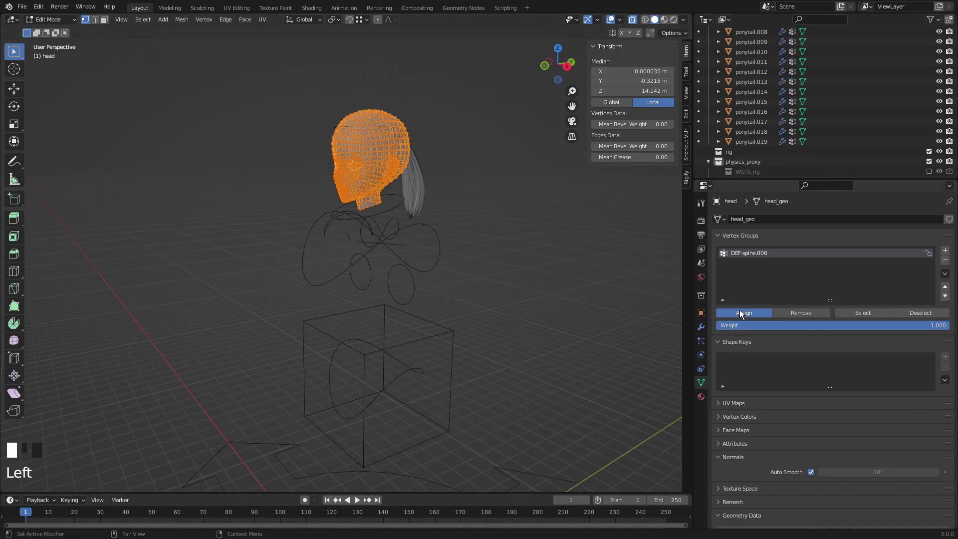
Step: Leave the head's Edit Mode and parent the hair meshes to the rig with armature deform
key("ctrl+Tab")
left_click(403, 238)
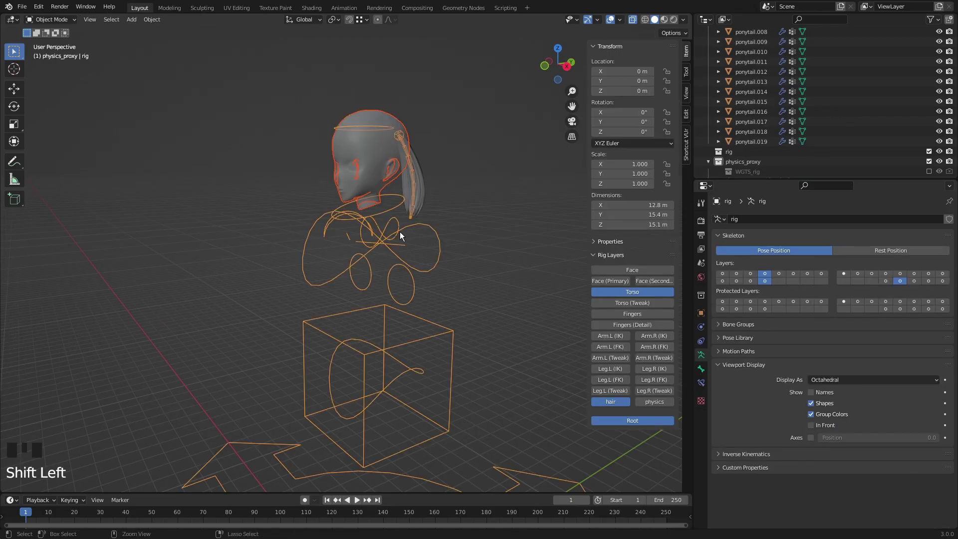
key("ctrl+p")
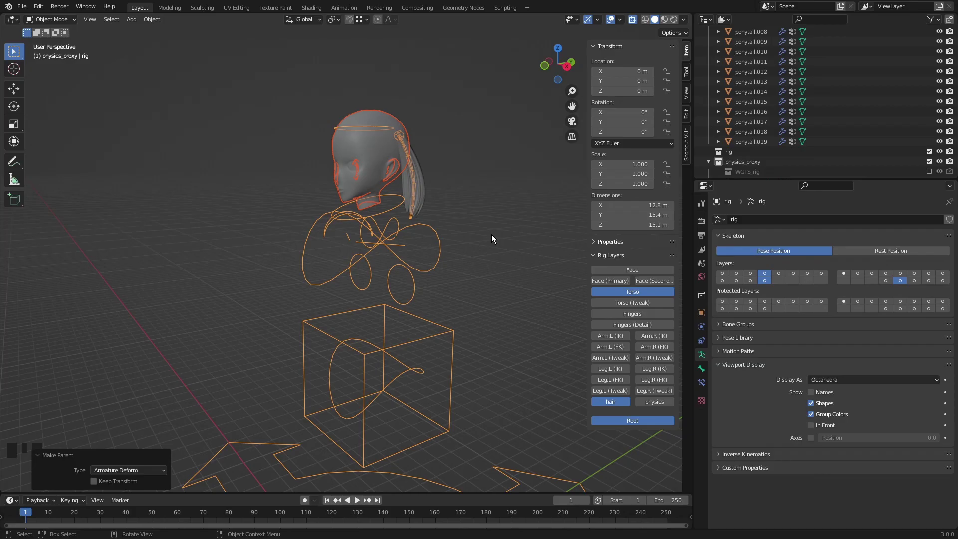
left_click(495, 237)
scroll("down", 3)
left_click_drag(477, 263, 482, 272)
Step: Bring up the Shift+A add menu on the Mesh primitives list
key("shift+a")
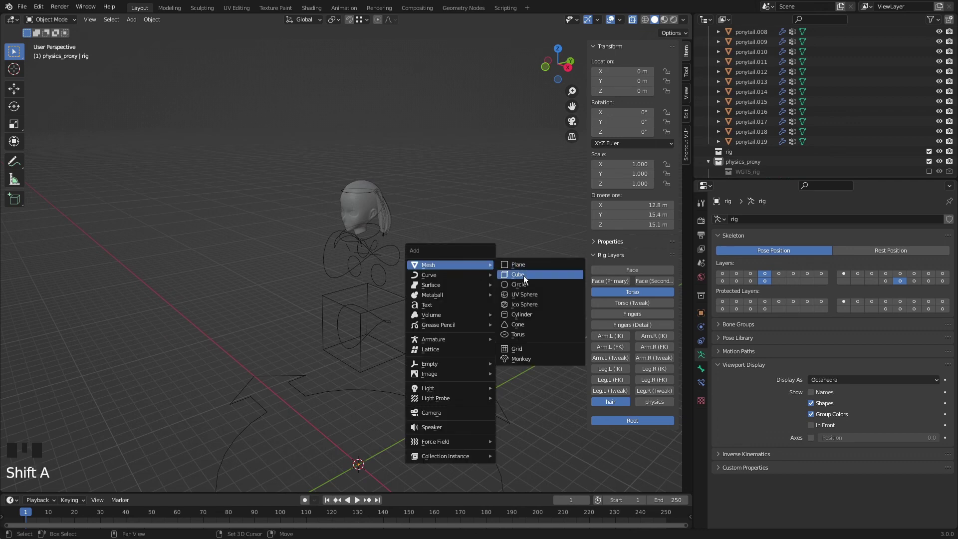
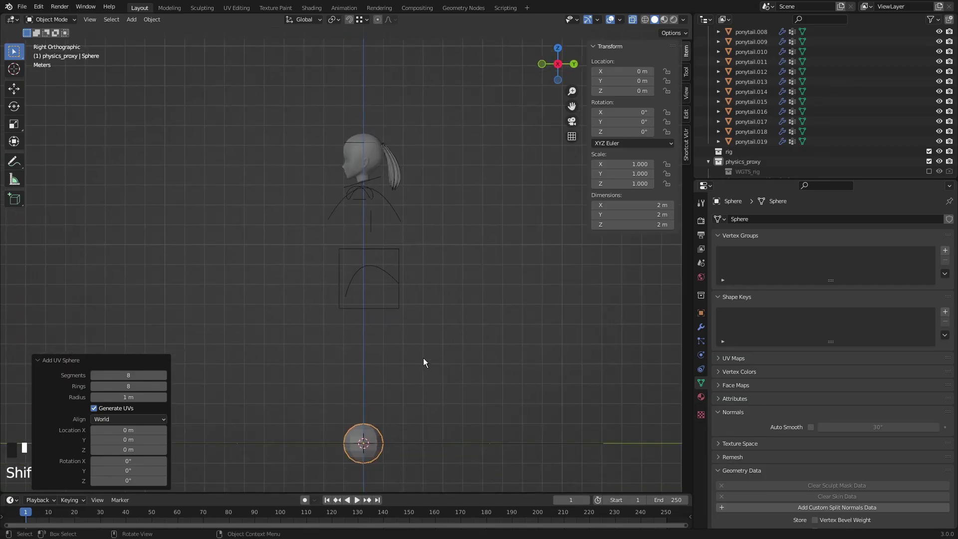
Step: Position the new sphere over the head and enable Collision physics on it
key("g")
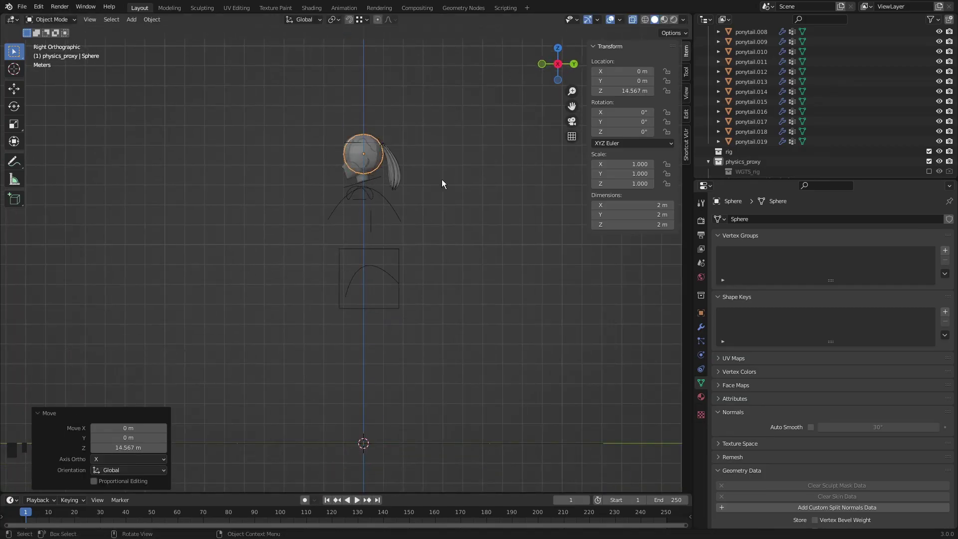
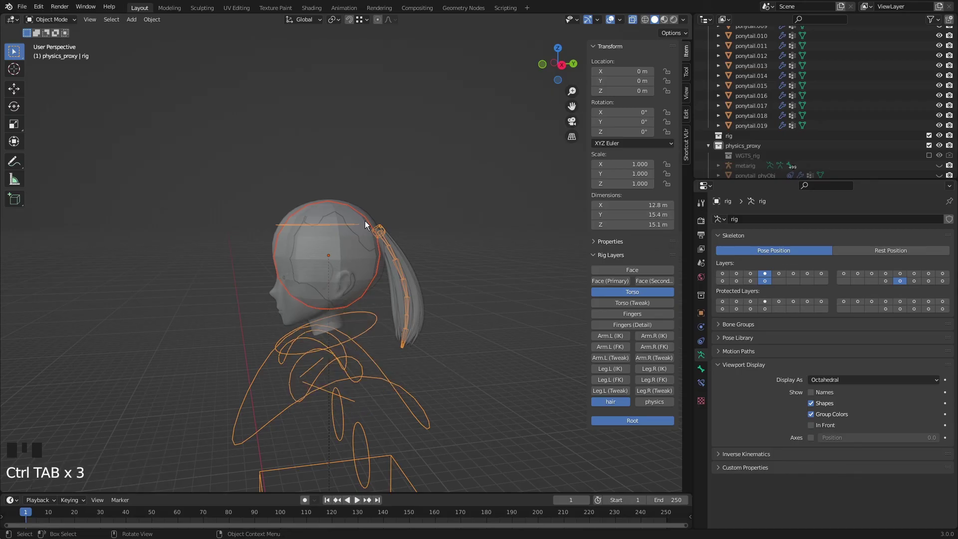
left_click(368, 219)
left_click(707, 370)
left_click(706, 359)
Step: Hide the collision sphere, toggle X-ray off and reselect the generated rig
left_click_drag(771, 231, 474, 262)
key("h")
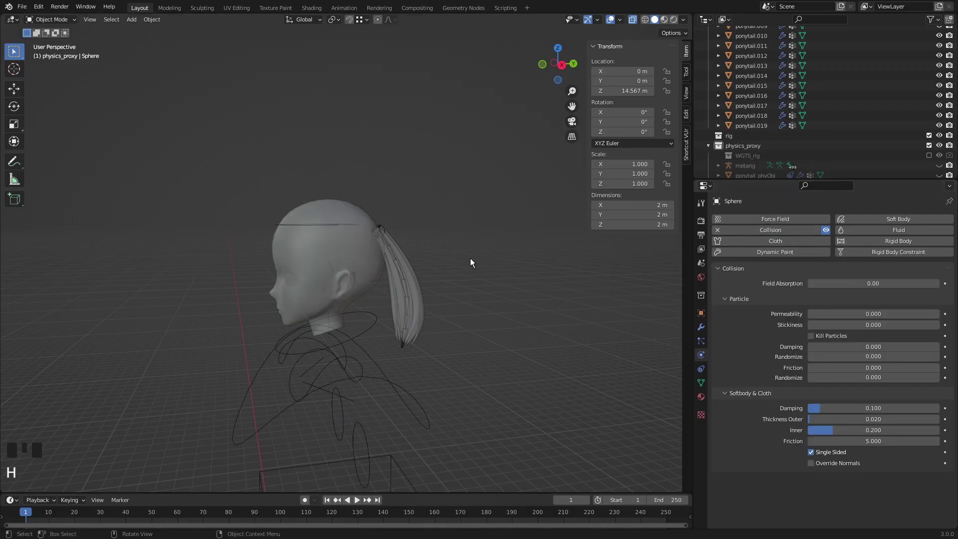
key("alt+z")
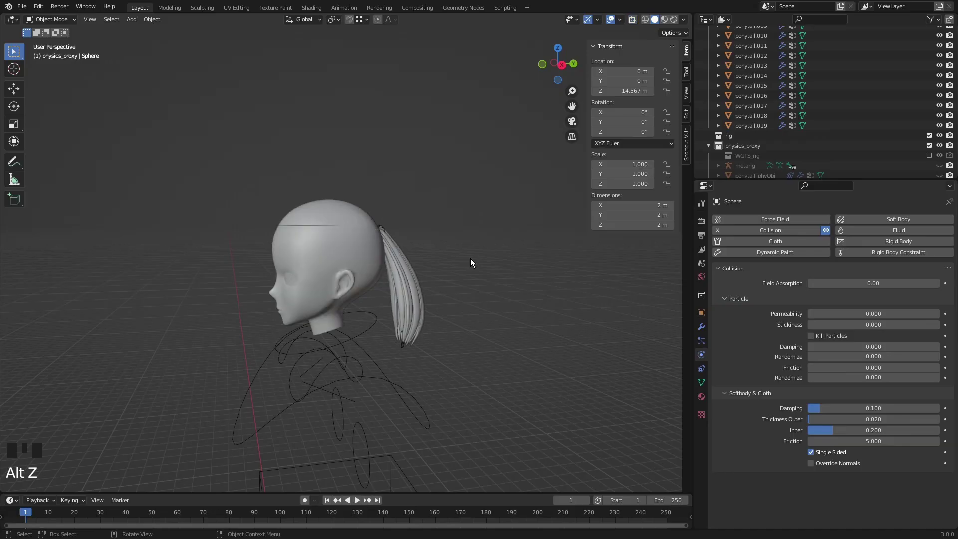
scroll("down", 3)
left_click(383, 360)
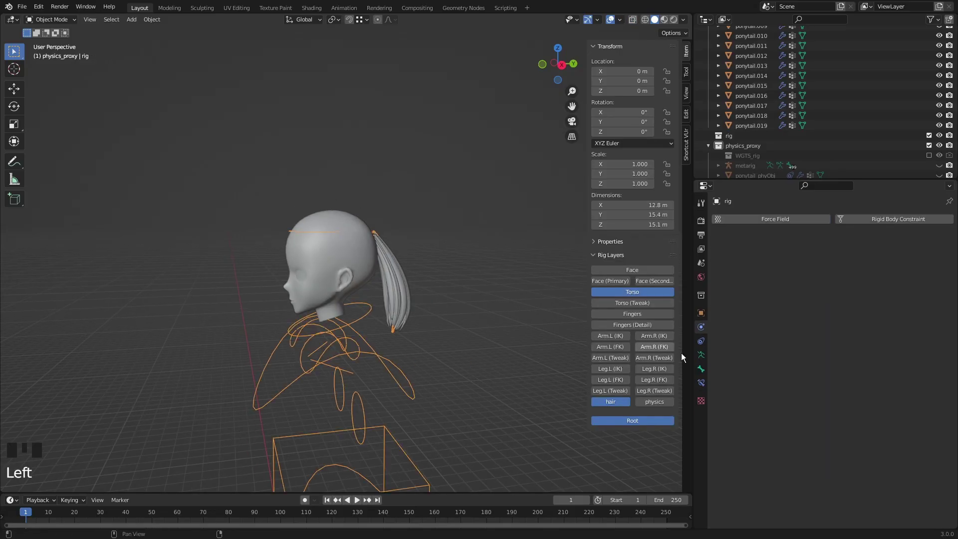